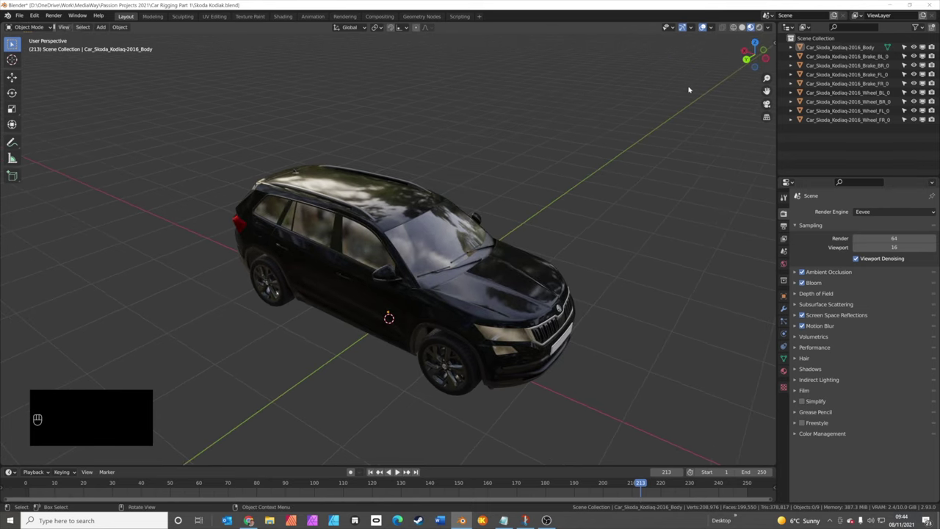
Step: Select every car part and rotate the whole car about Z to face along the Y axis
drag(500, 225, 588, 209)
drag(403, 276, 503, 276)
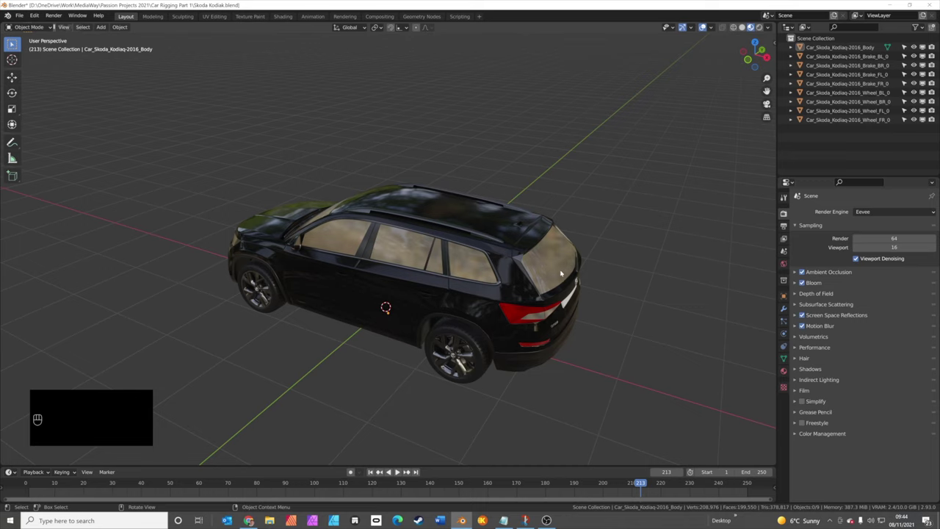
drag(557, 277, 563, 294)
key(a)
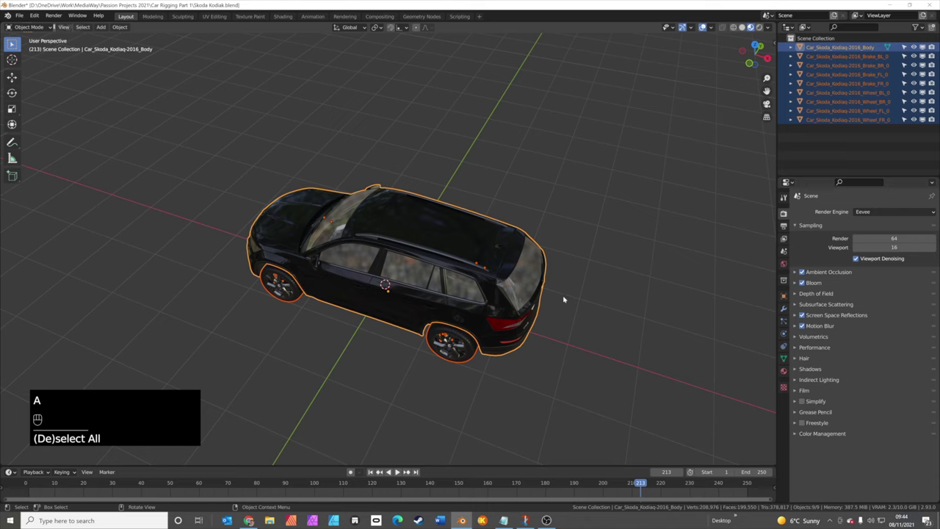
key(r)
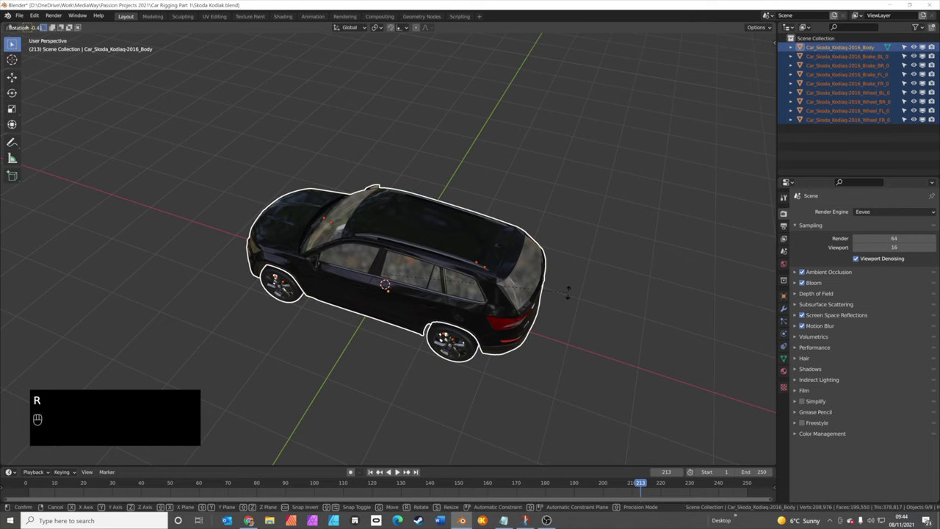
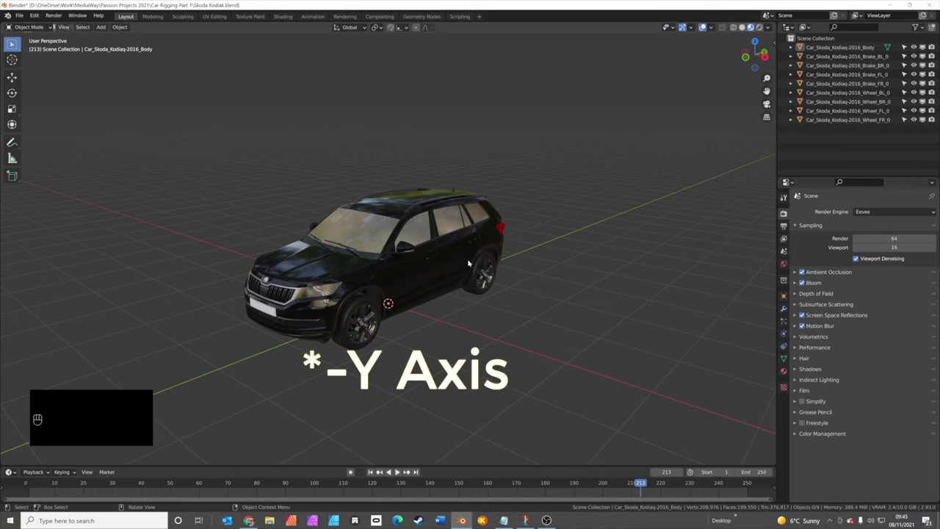
Step: Move the car body straight up above the wheels, then start lifting the front-left wheel
drag(406, 302, 391, 295)
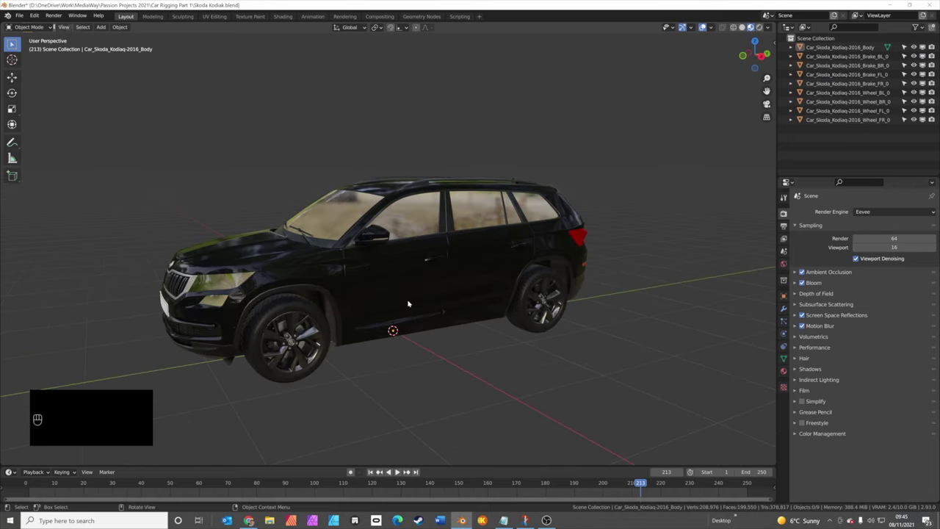
drag(440, 279, 490, 339)
key(g)
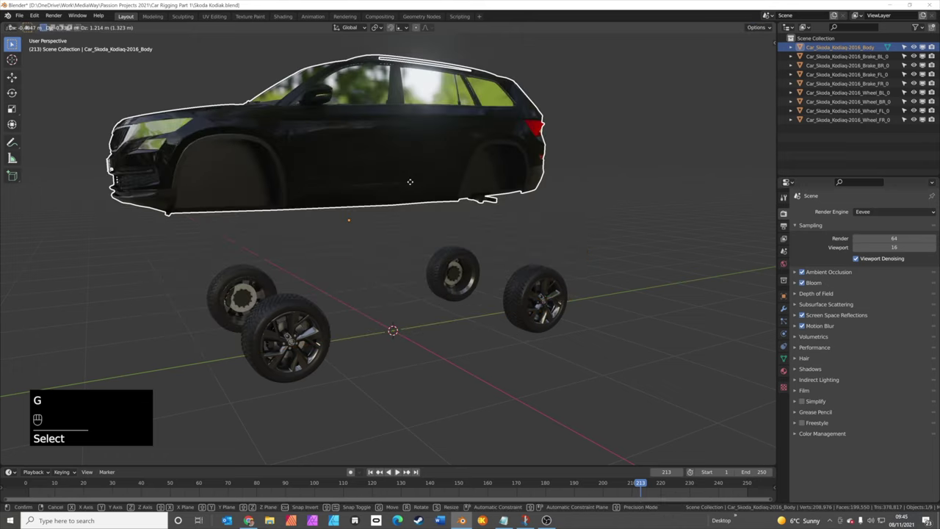
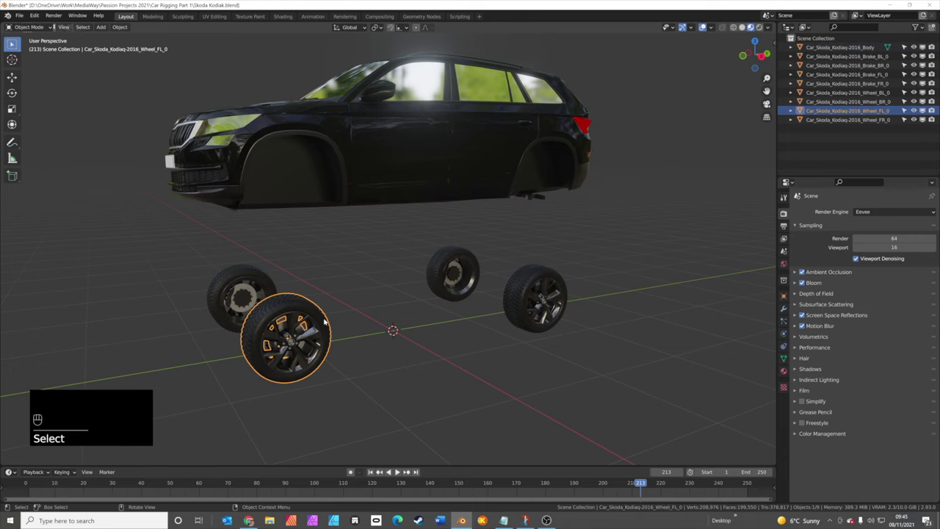
key(g)
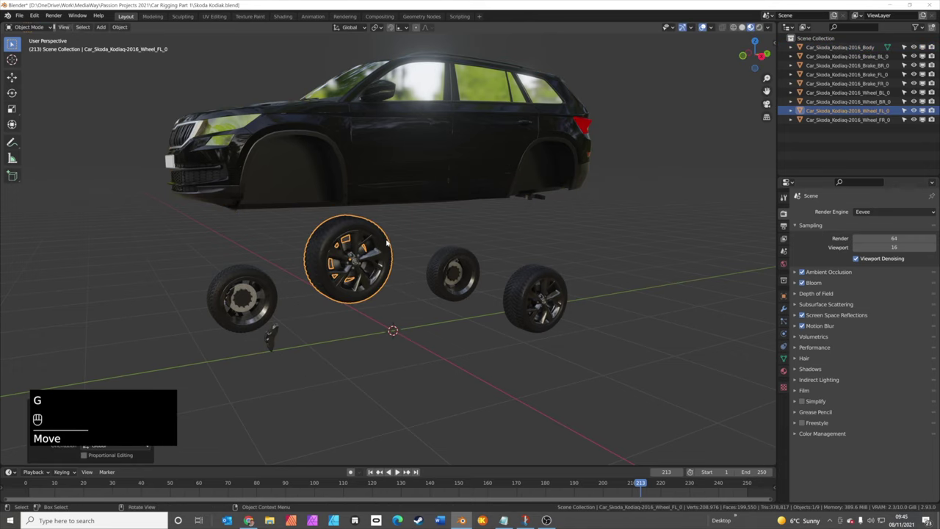
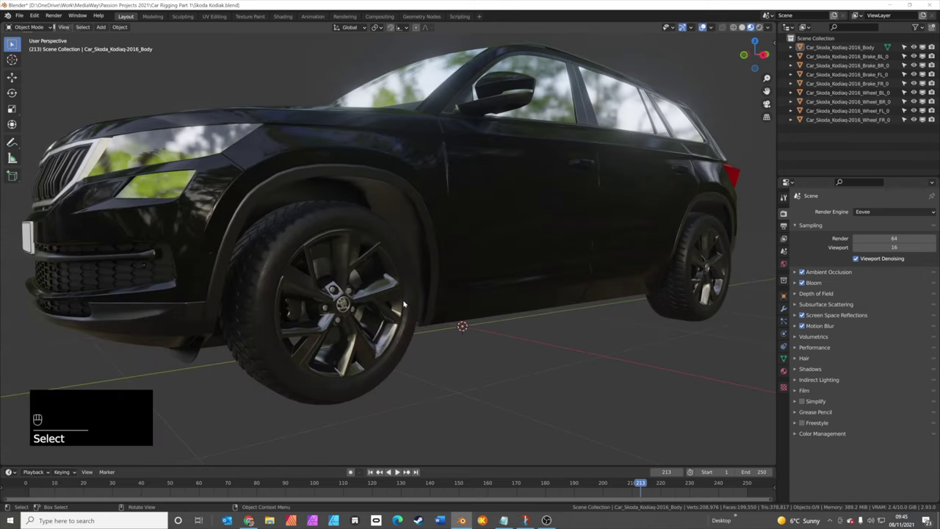
Step: Put the body back on the wheels, test-spin the front-left wheel about X, and cancel
drag(399, 287, 409, 305)
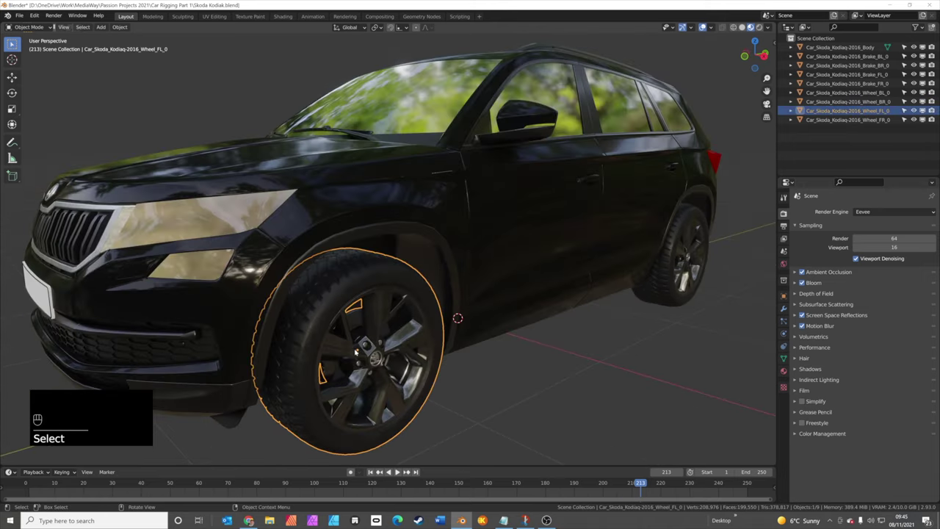
key(g)
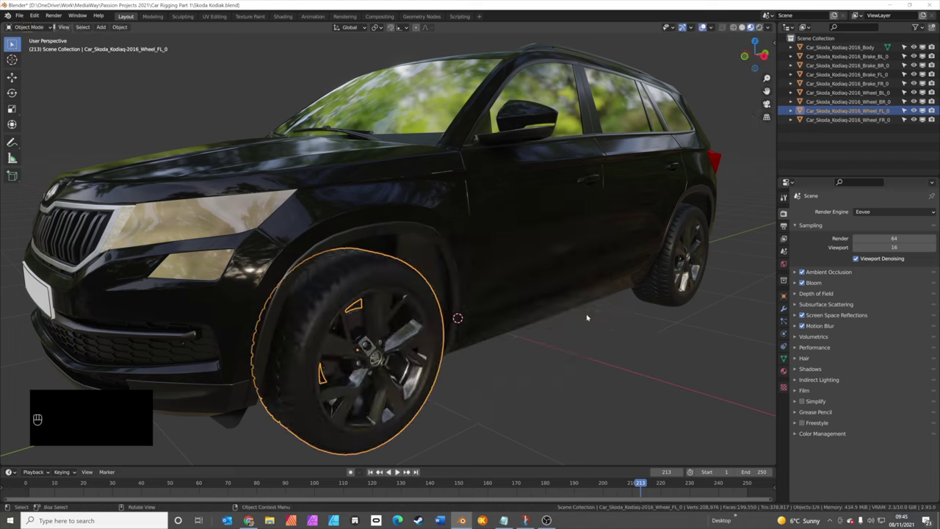
key(r)
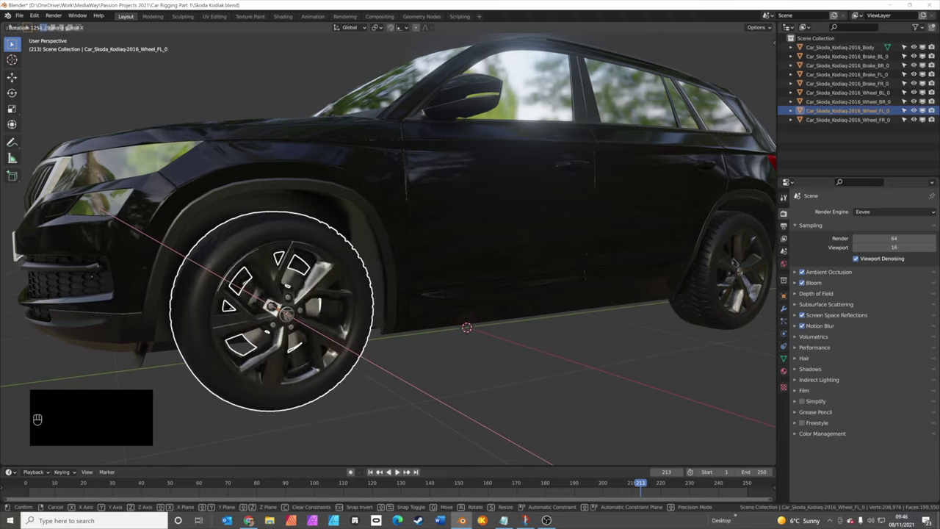
drag(477, 377, 462, 377)
drag(463, 377, 478, 360)
drag(478, 361, 467, 361)
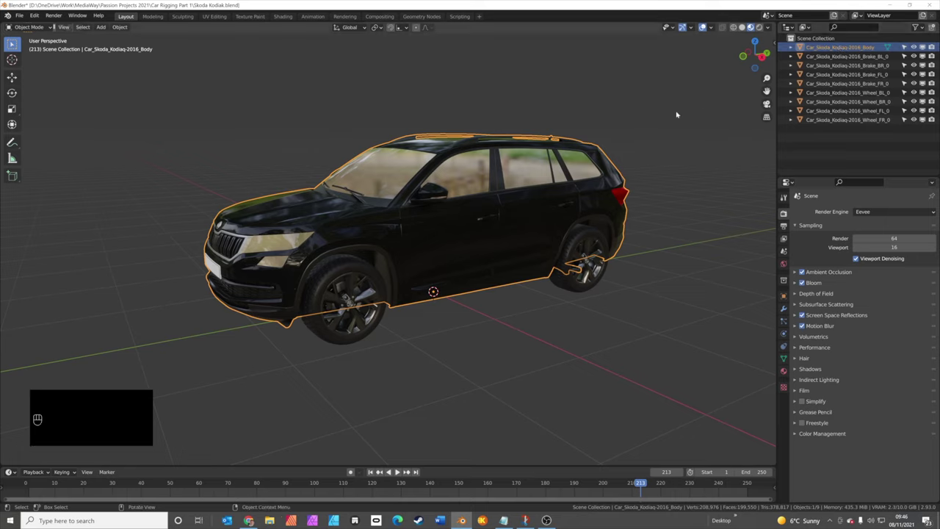
Step: Select the car body from a top-down view to begin renaming parts as skoda.body and skoda.wheel.*
click(677, 110)
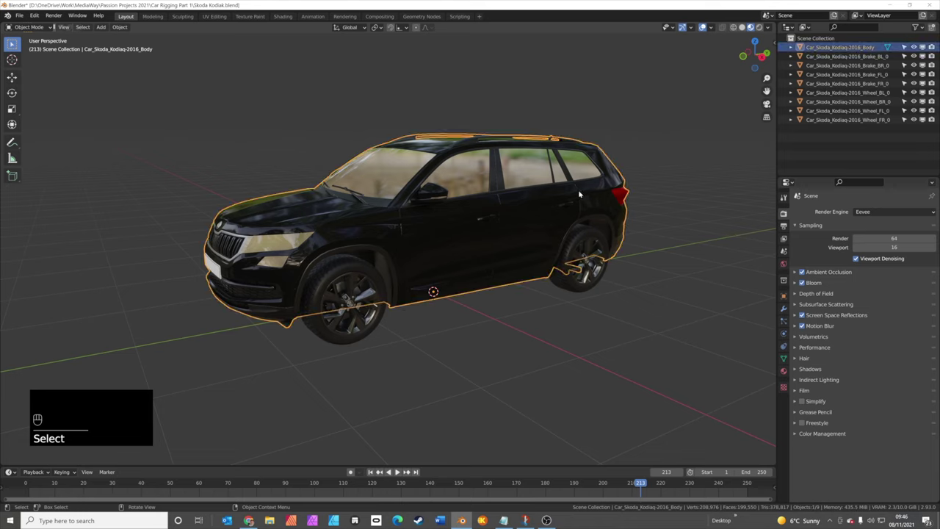
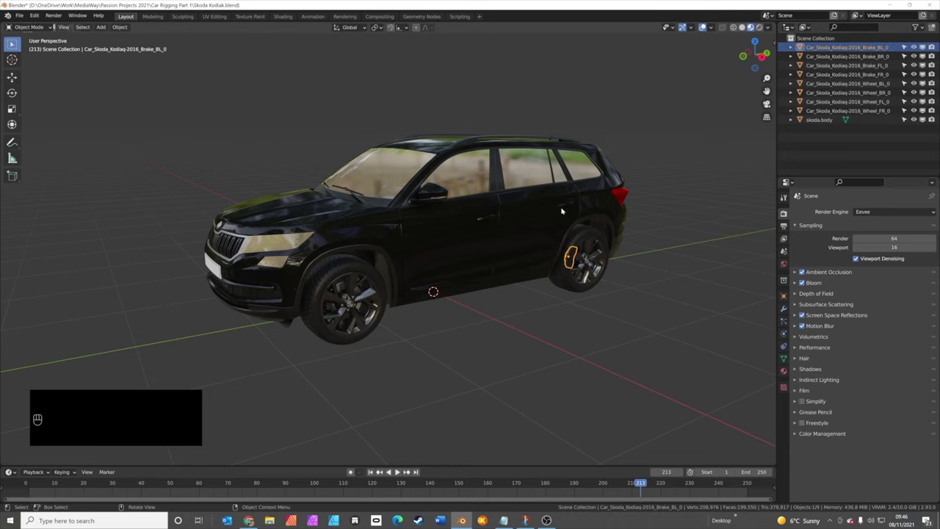
drag(569, 213, 451, 239)
drag(442, 249, 443, 234)
drag(443, 234, 432, 200)
drag(427, 235, 432, 275)
click(386, 182)
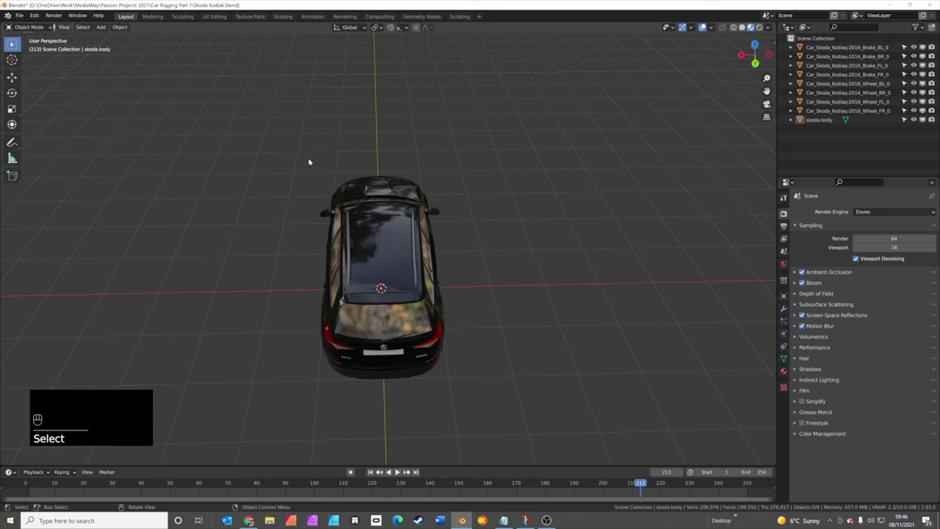
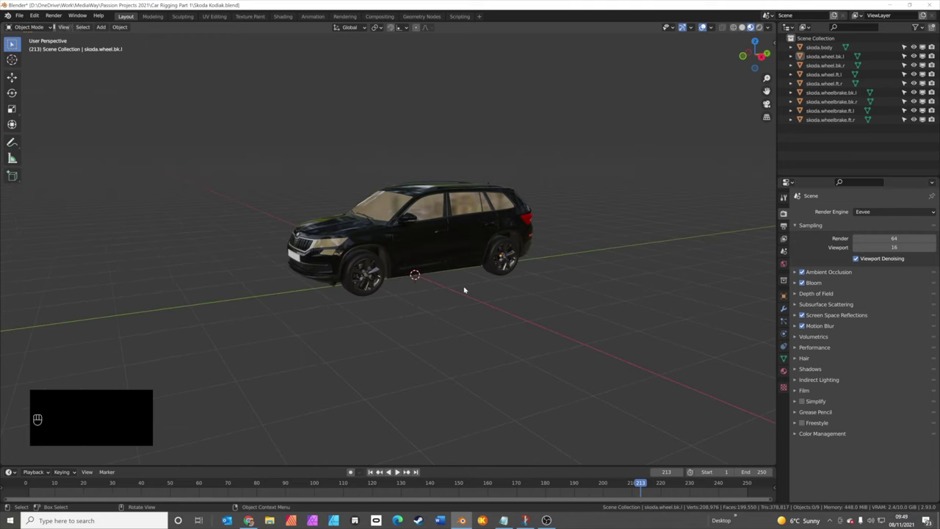
Step: Select all parts, add a Rigacar car deformation rig, and expand Car Rig in the Outliner
key(a)
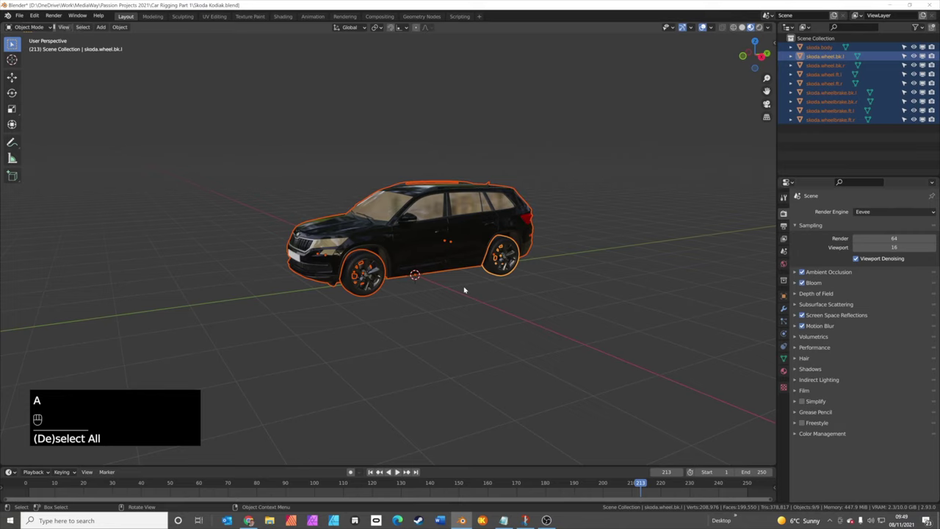
key(shift+a)
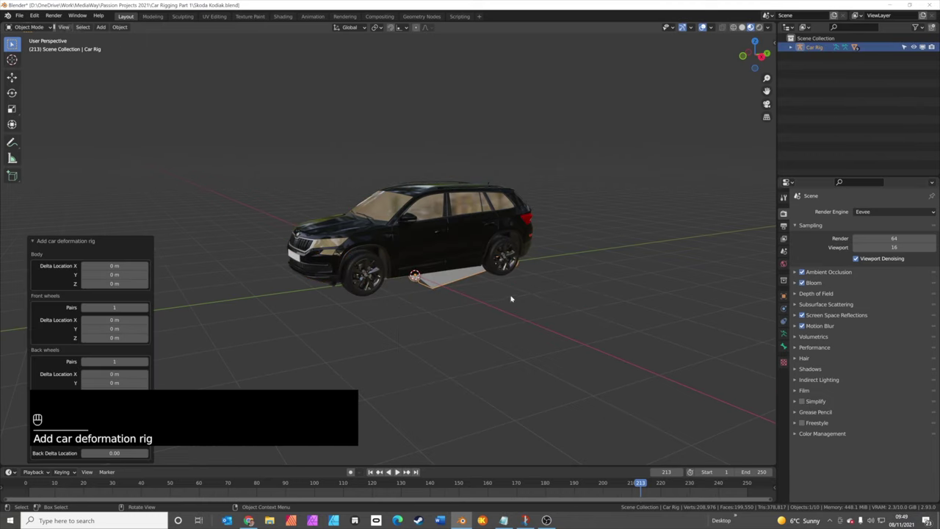
click(454, 295)
drag(385, 258, 517, 195)
click(517, 196)
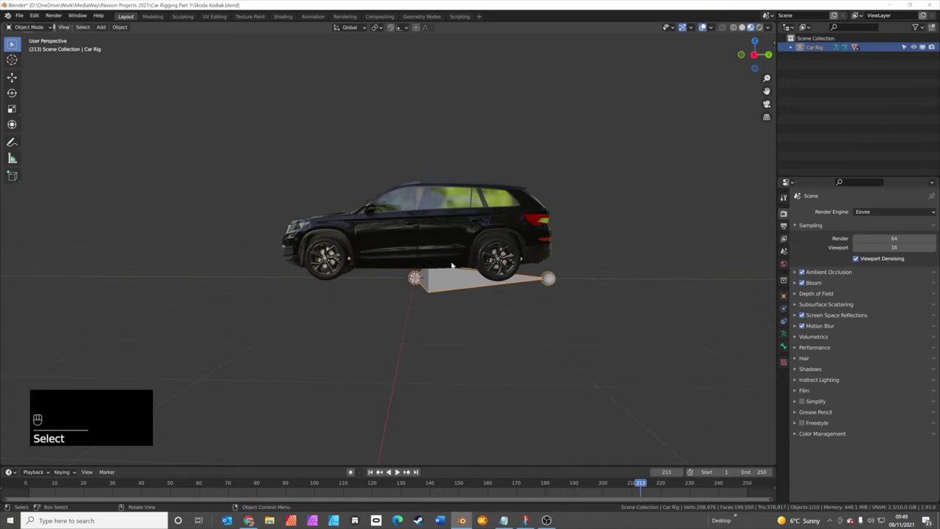
click(451, 256)
click(449, 284)
drag(398, 277, 438, 289)
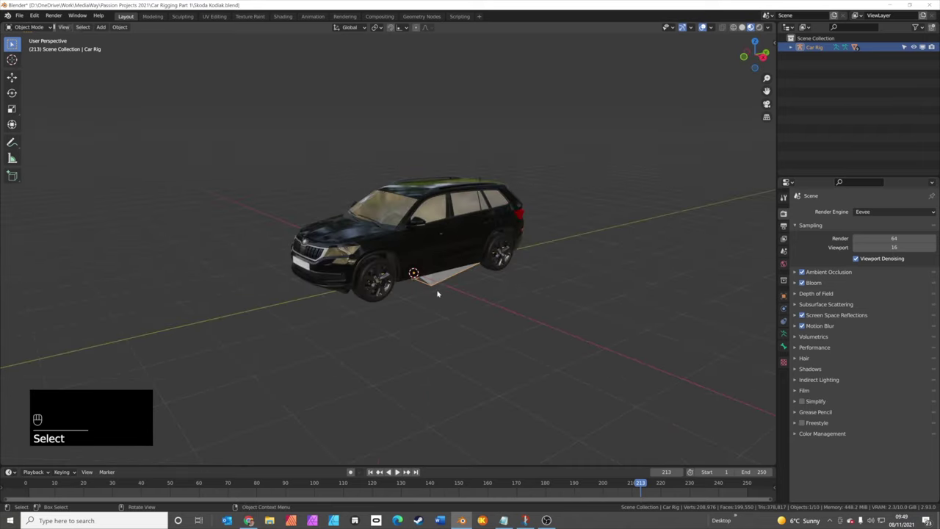
click(458, 250)
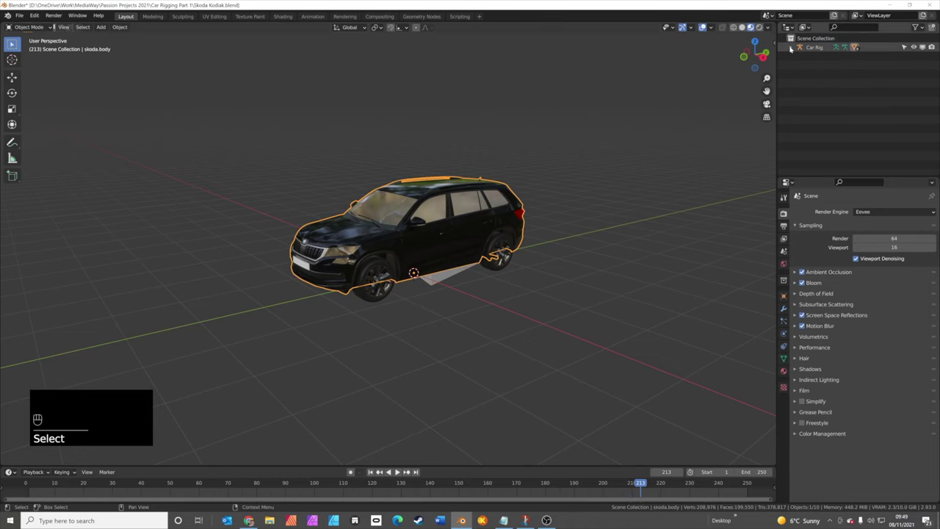
Step: Hide the car body to inspect the rig bone between the wheels, then show the body again and deselect
click(915, 73)
click(498, 262)
drag(252, 247, 259, 230)
click(220, 283)
drag(221, 286, 207, 280)
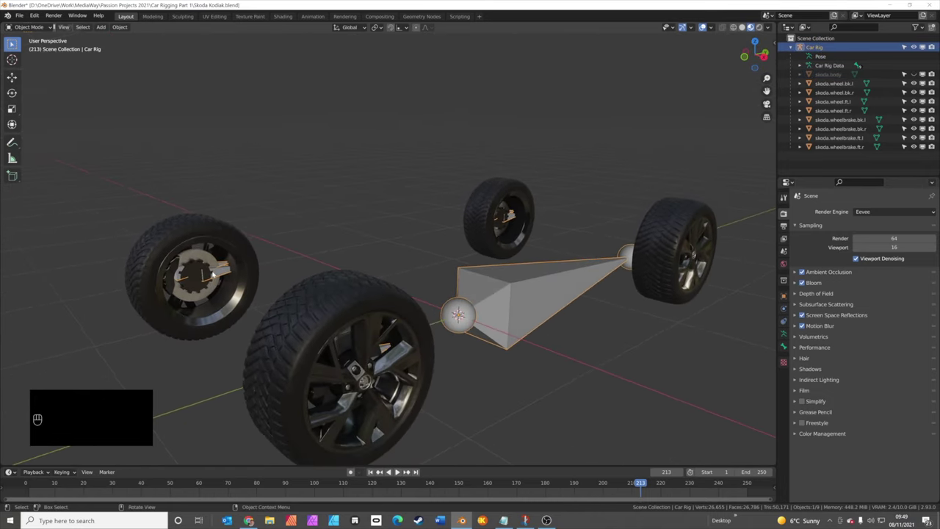
drag(226, 259, 326, 256)
drag(623, 309, 492, 314)
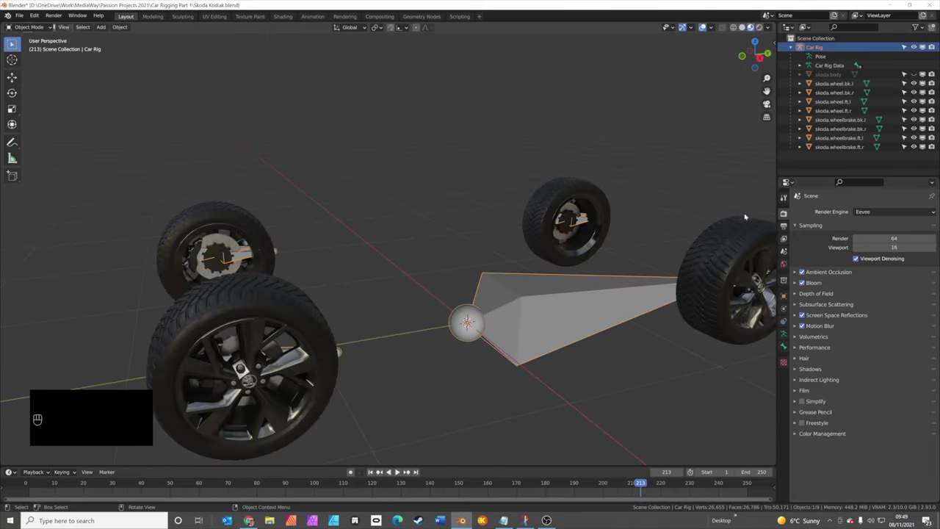
click(915, 73)
drag(914, 72, 537, 233)
click(504, 279)
drag(463, 282, 452, 279)
click(432, 284)
click(510, 263)
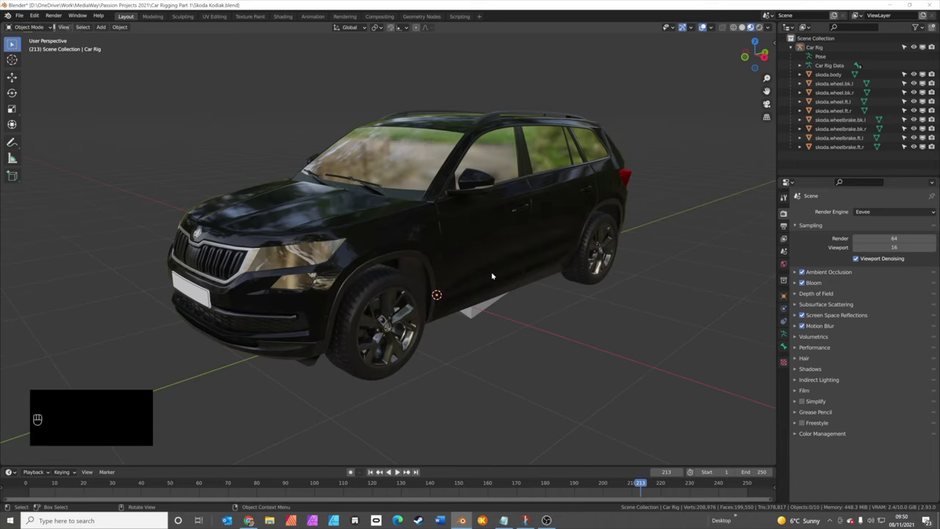
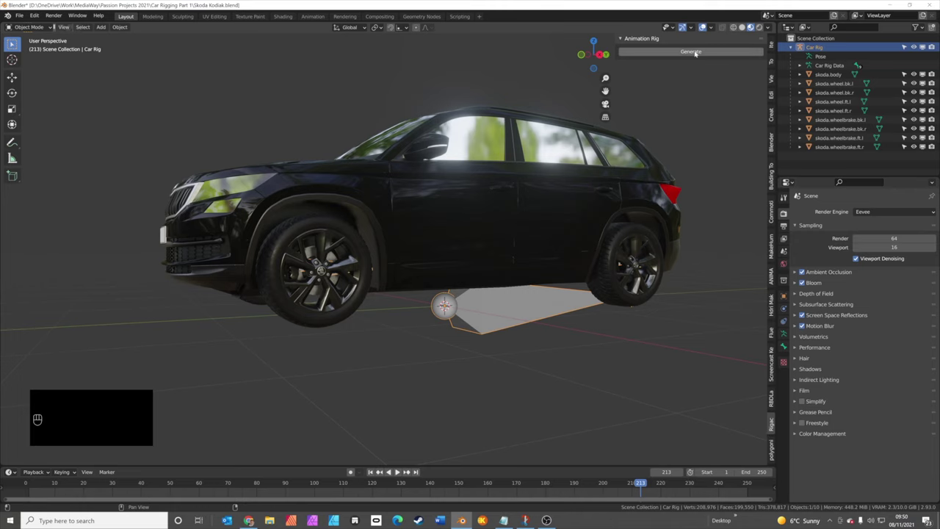
Step: Generate the Rigacar animation rig, giving the car steering, suspension and wheel controls
click(696, 50)
drag(480, 333, 513, 346)
middle_click(513, 346)
middle_click(409, 467)
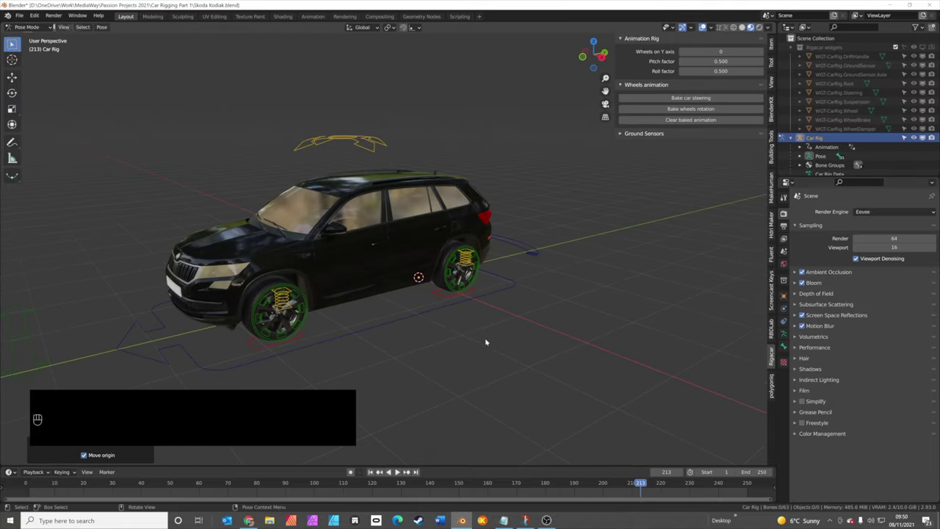
middle_click(409, 467)
drag(408, 467, 397, 467)
click(398, 467)
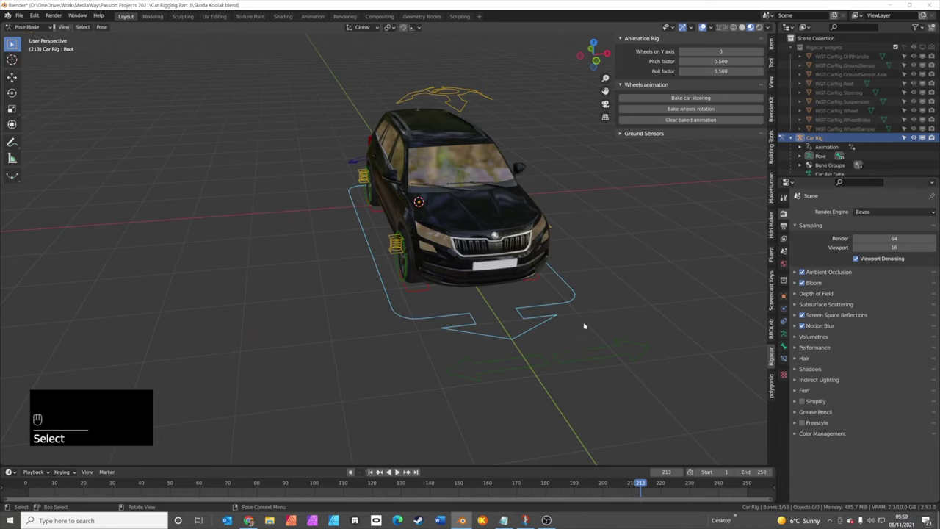
click(397, 466)
drag(397, 467, 393, 390)
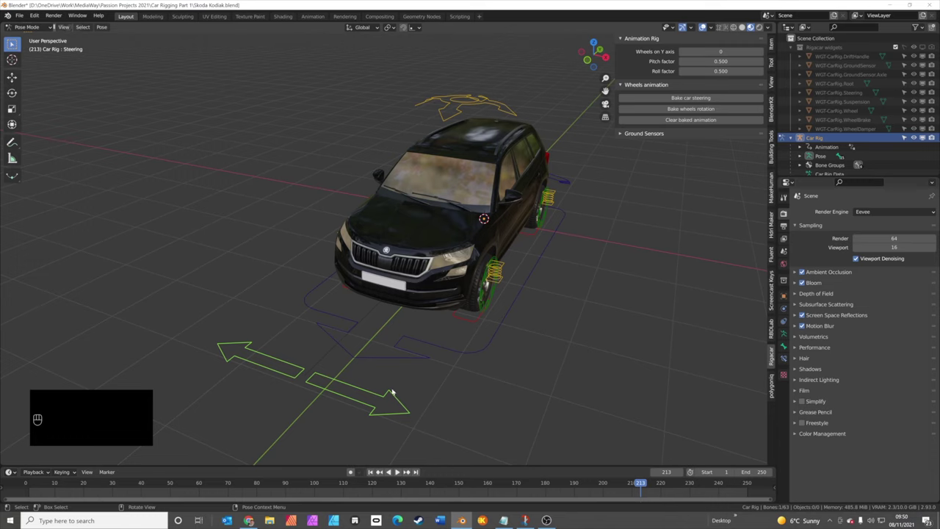
click(407, 371)
click(467, 376)
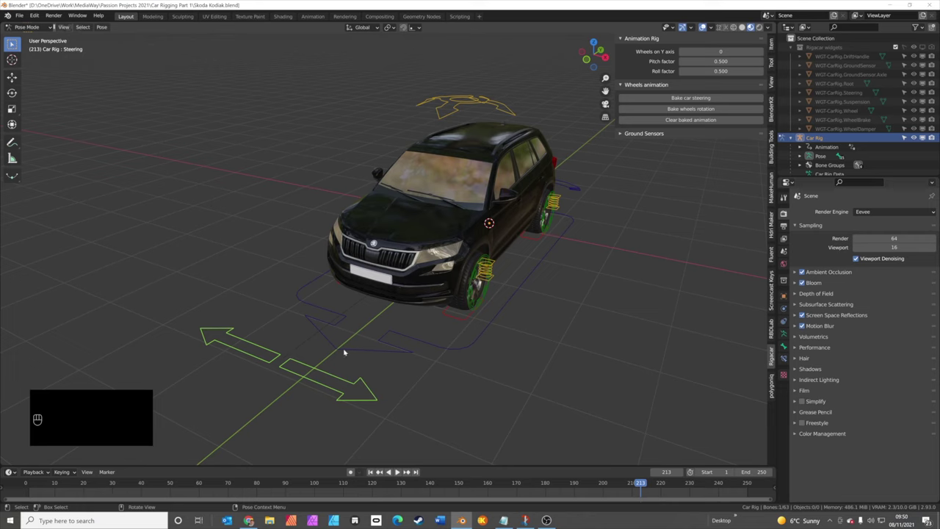
drag(546, 340, 485, 345)
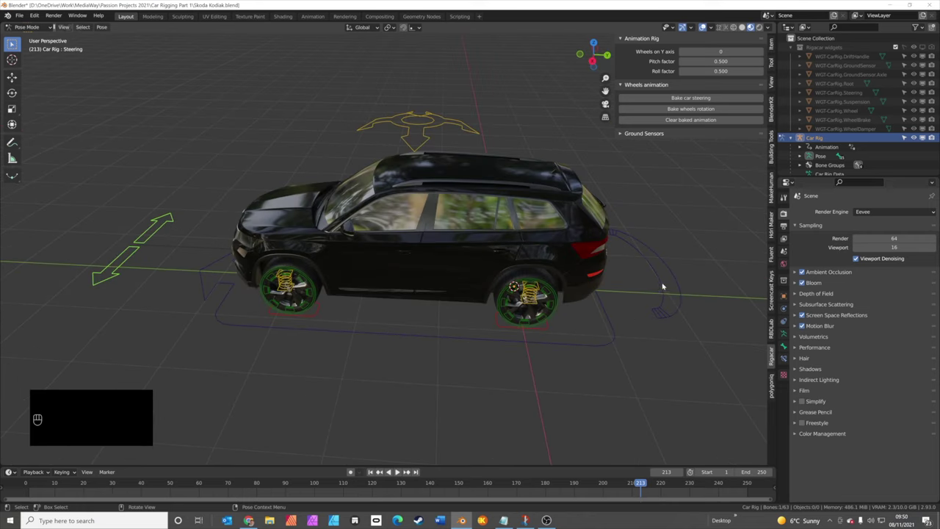
drag(672, 302, 628, 296)
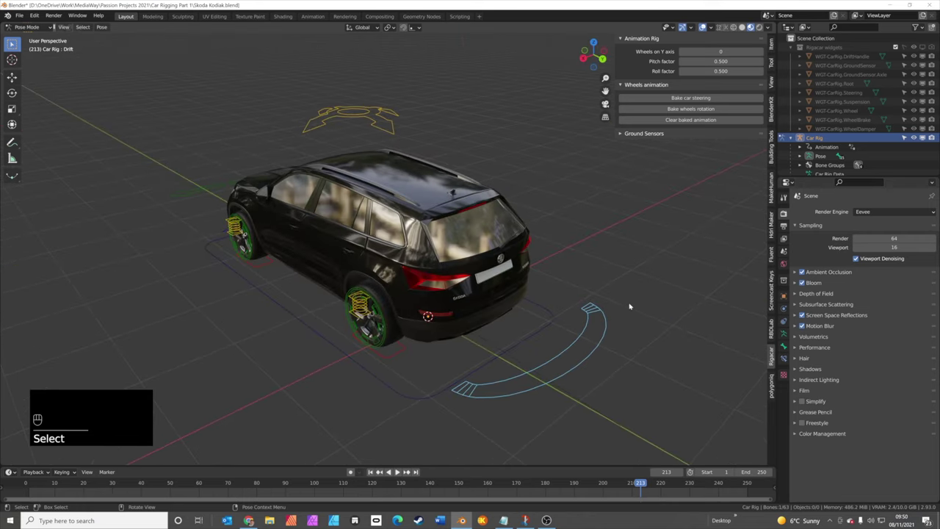
key(g)
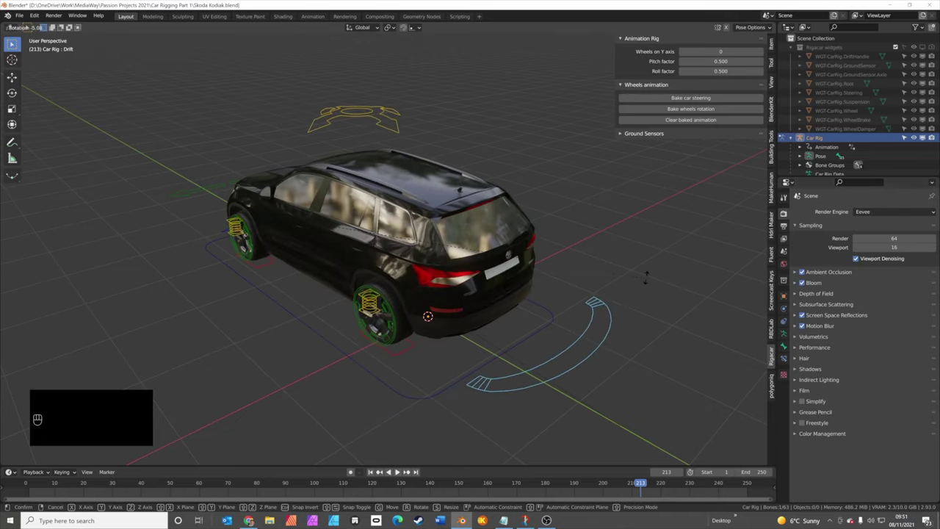
drag(490, 338, 537, 350)
click(457, 182)
drag(484, 346, 494, 325)
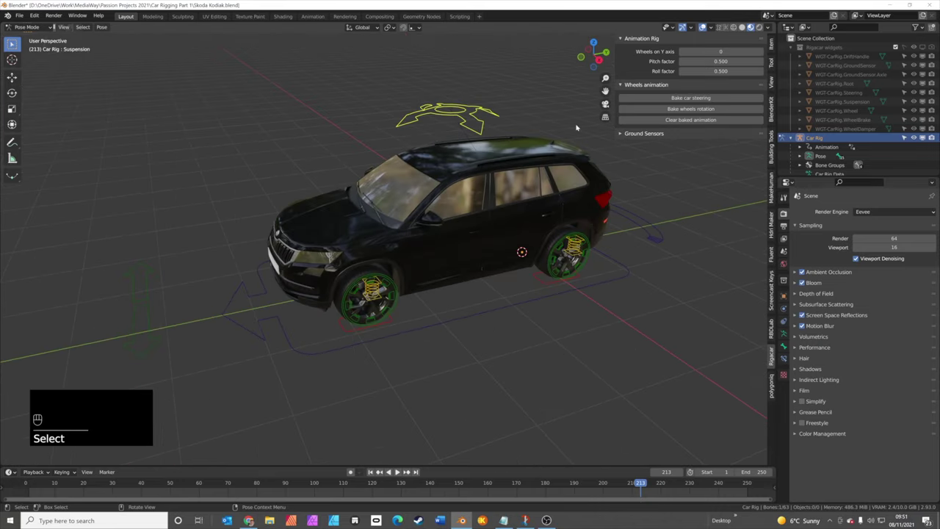
key(g)
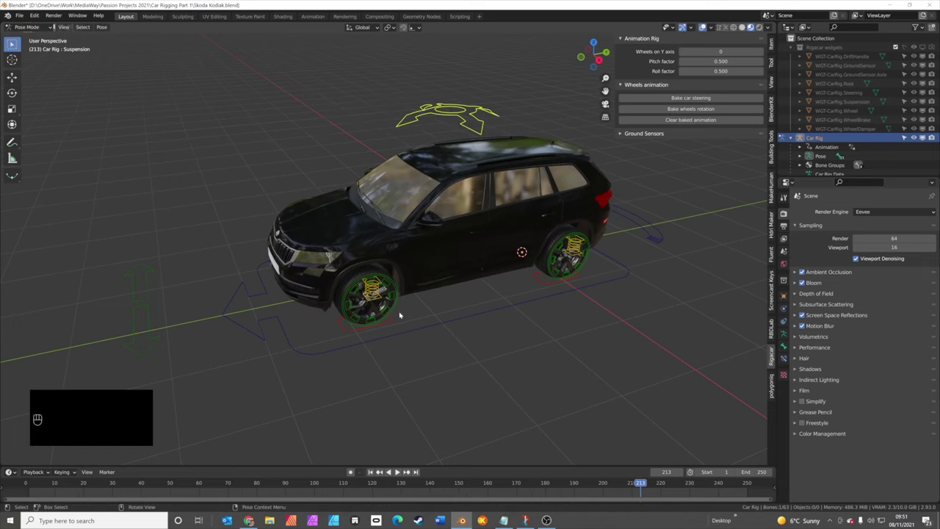
click(407, 313)
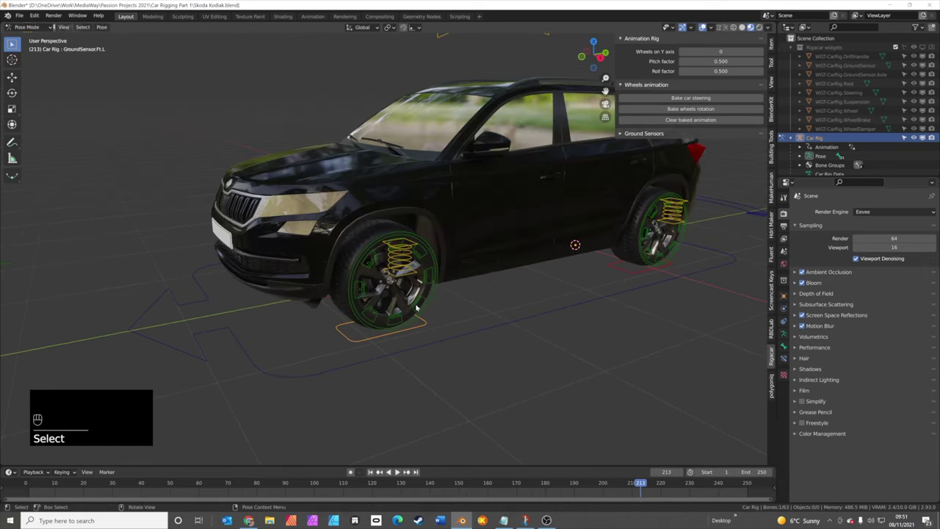
click(426, 320)
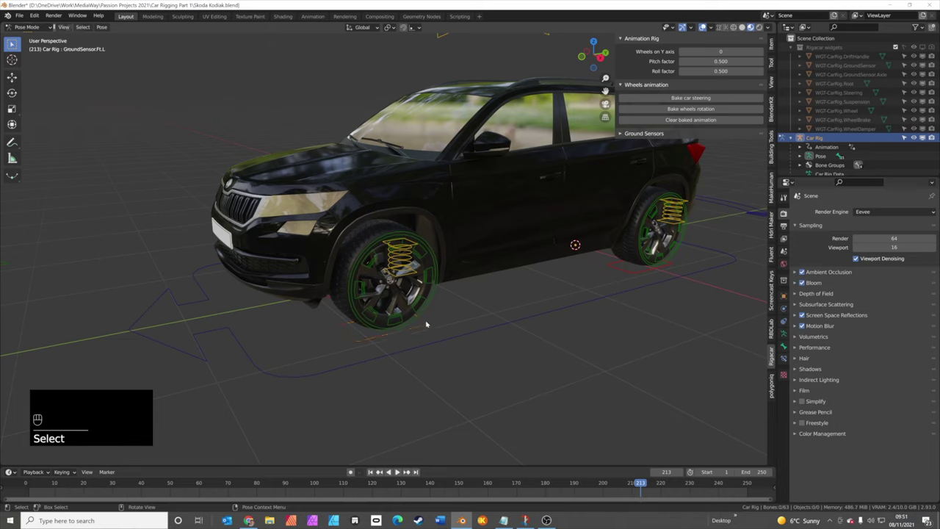
click(427, 319)
key(g)
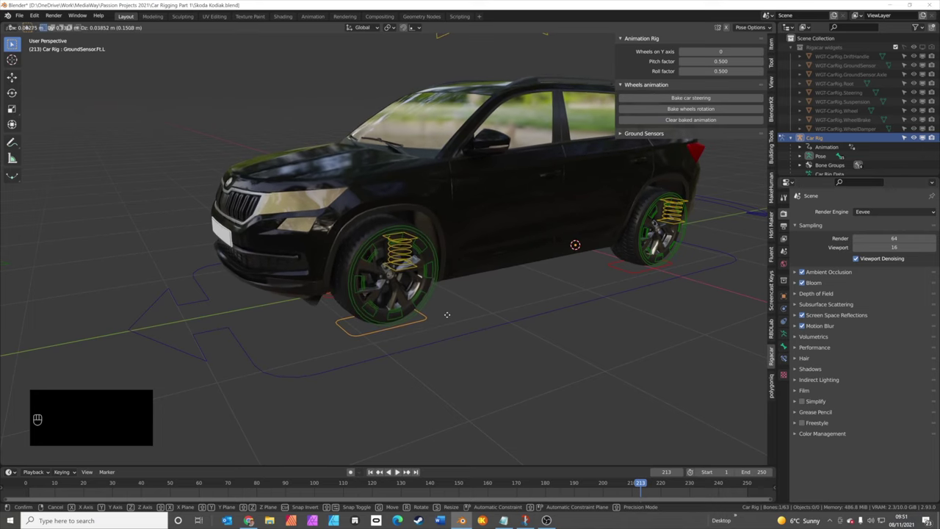
click(548, 341)
click(555, 313)
drag(571, 320, 547, 321)
click(546, 321)
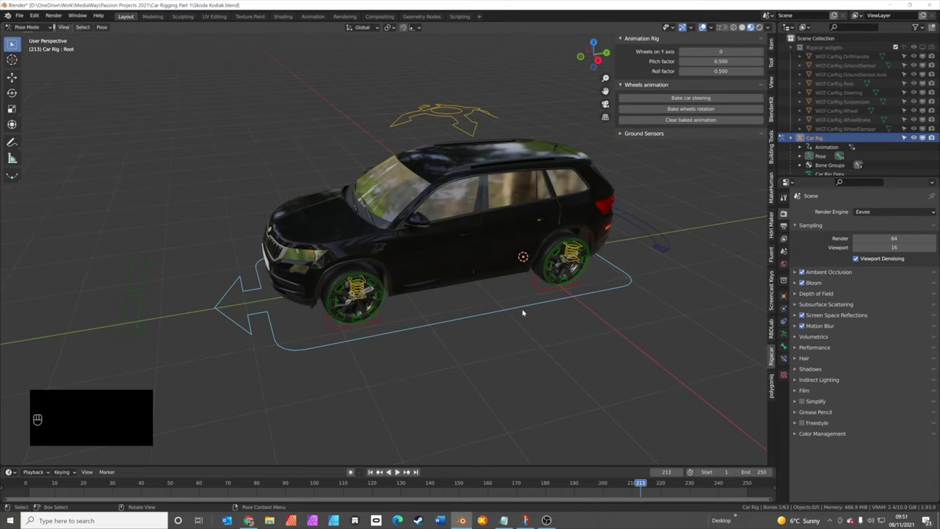
Step: Switch the rig's Wheels on Y axis value from 1 to 0 and return to Object Mode
key(g)
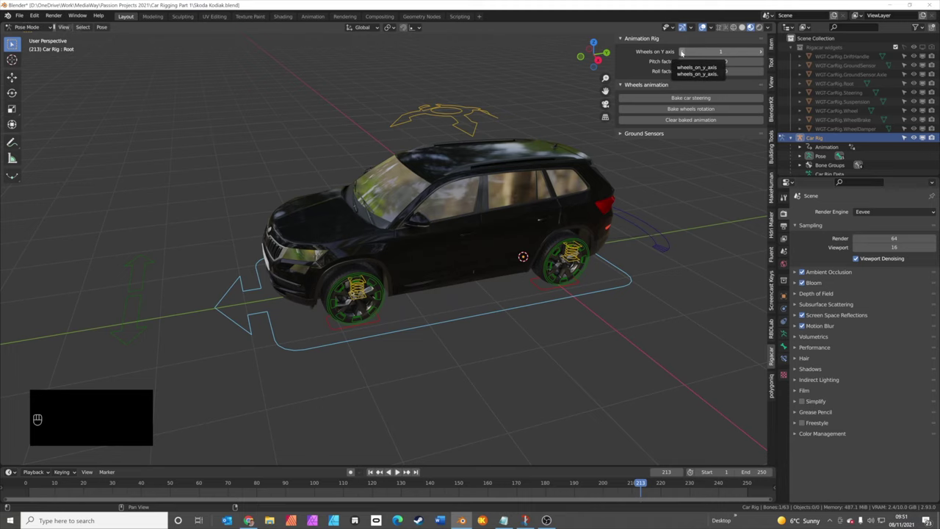
drag(684, 197, 699, 200)
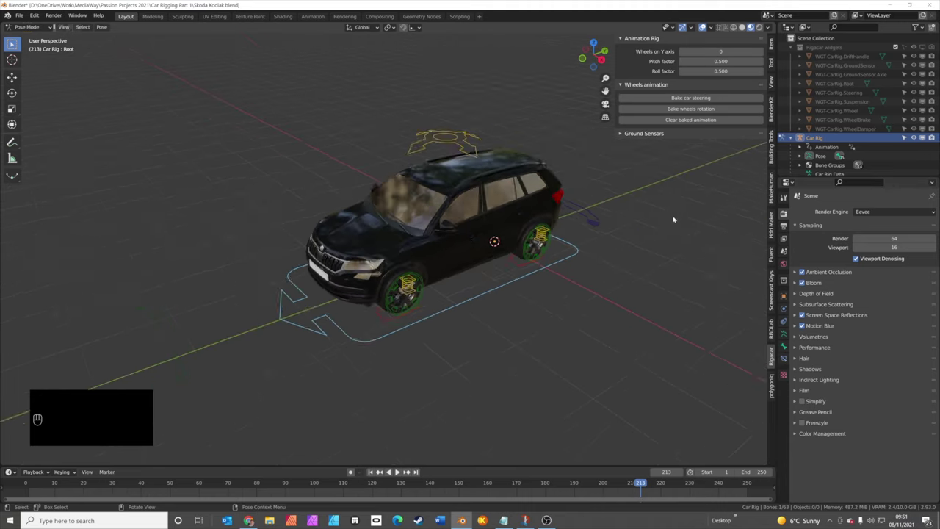
drag(569, 276, 635, 261)
drag(550, 281, 586, 295)
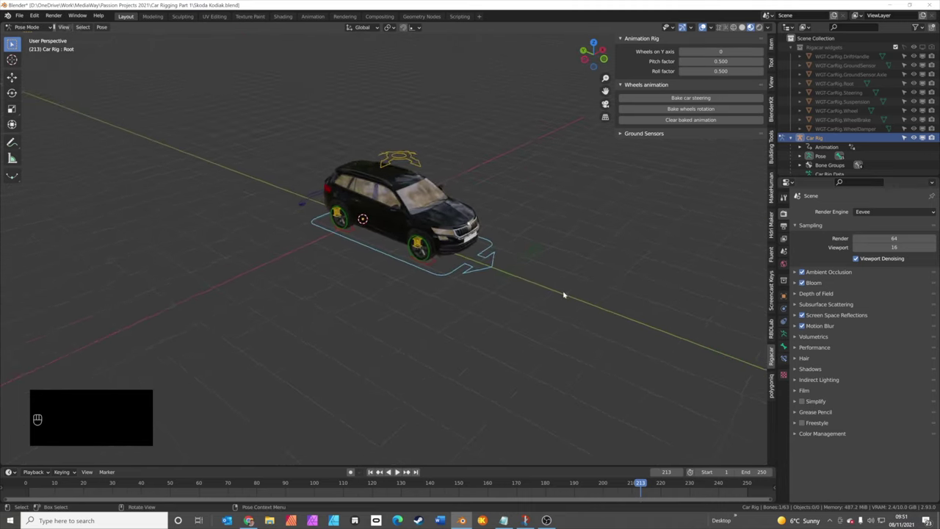
drag(491, 297, 502, 304)
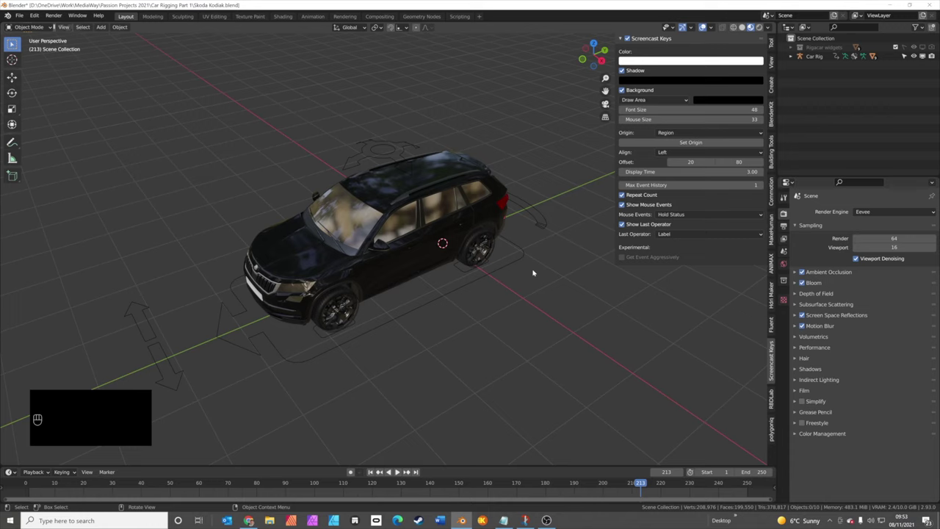
Step: Add a Bezier curve and, from top view in Edit Mode, extend and bend its first points away from the car
key(shift+a)
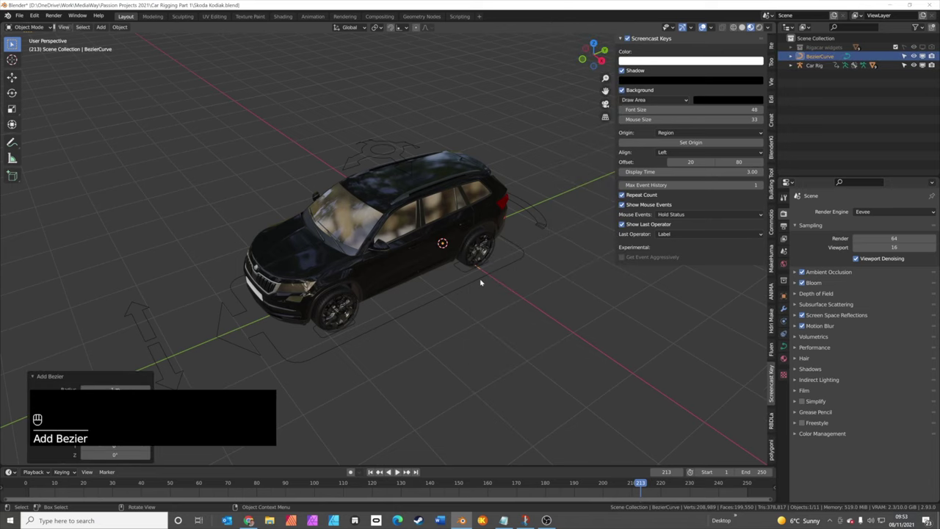
key(KP_7)
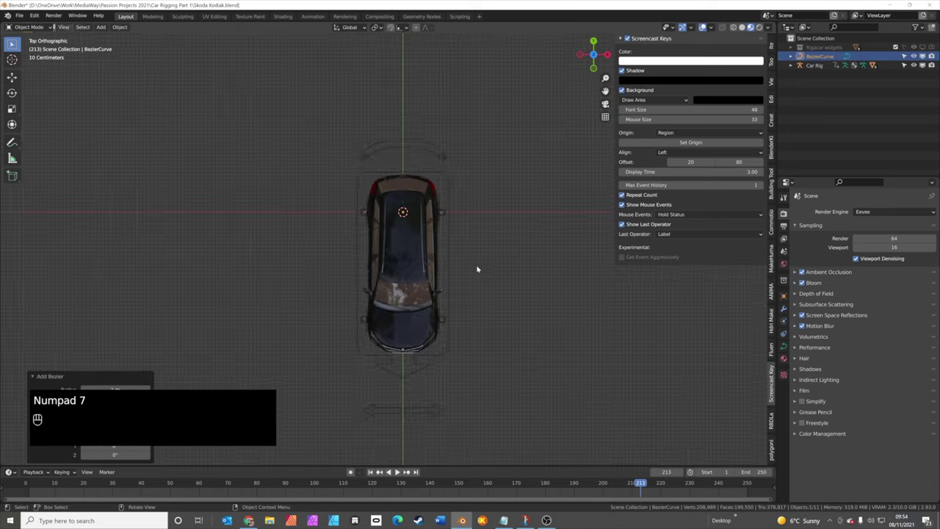
key(Tab)
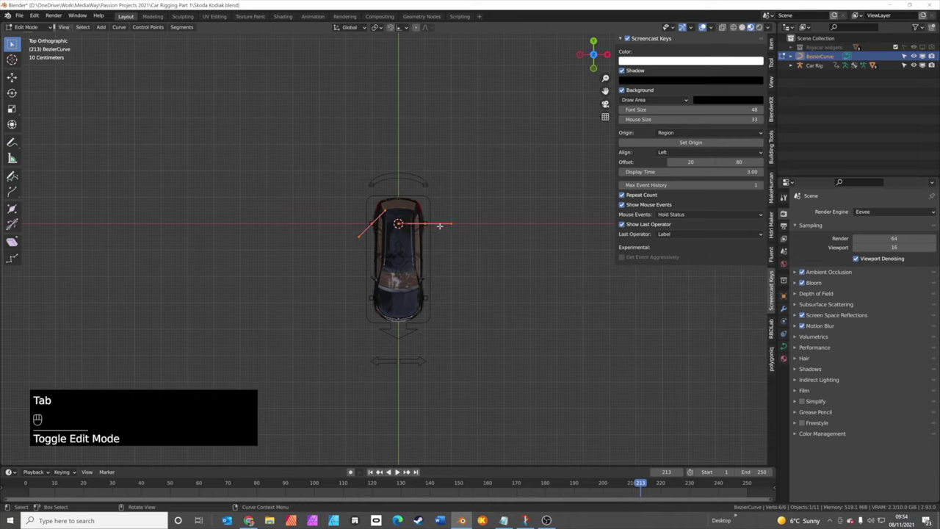
key(s)
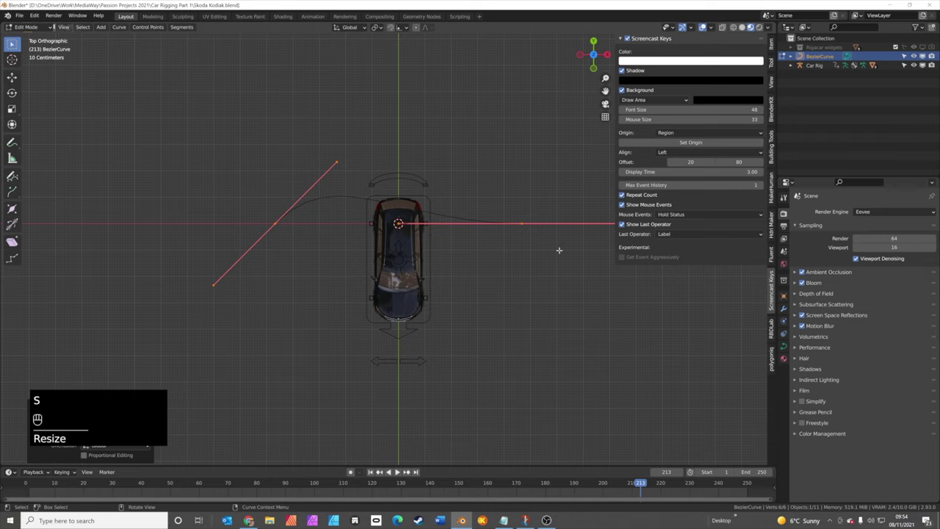
key(r)
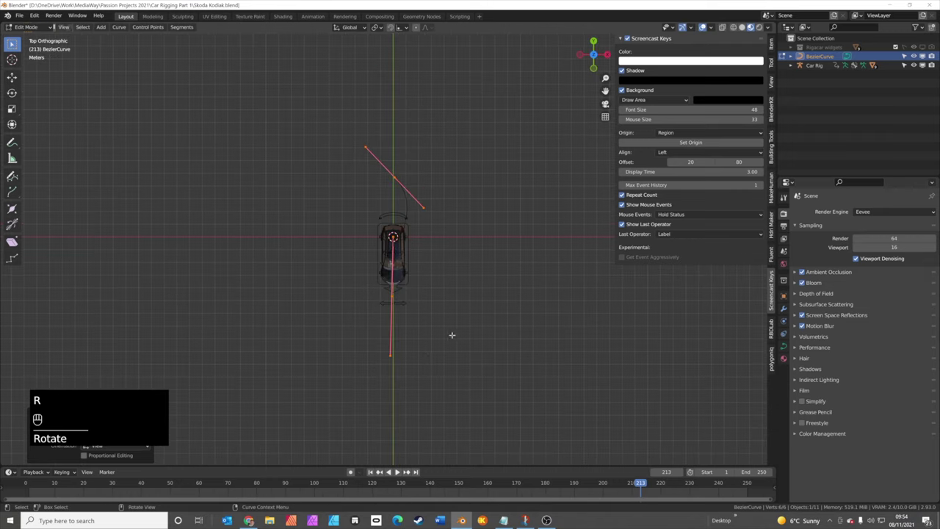
key(s)
key(s)
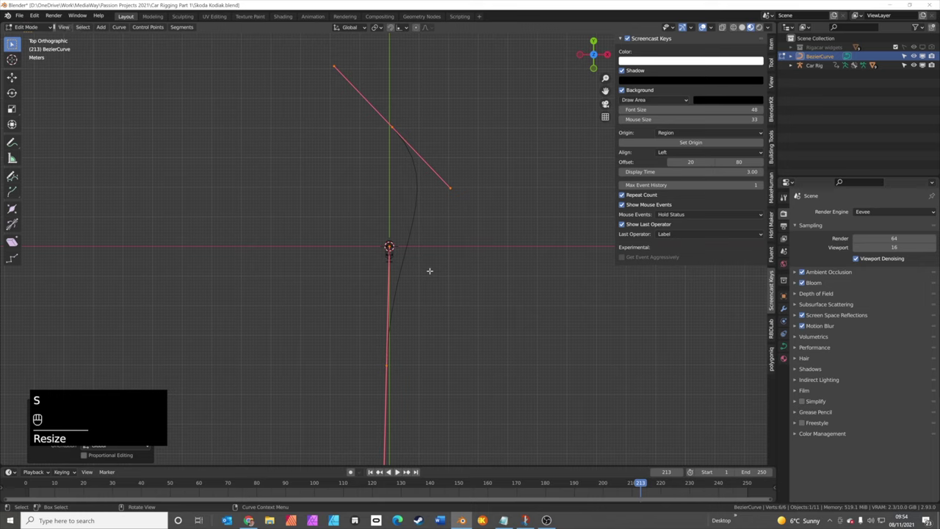
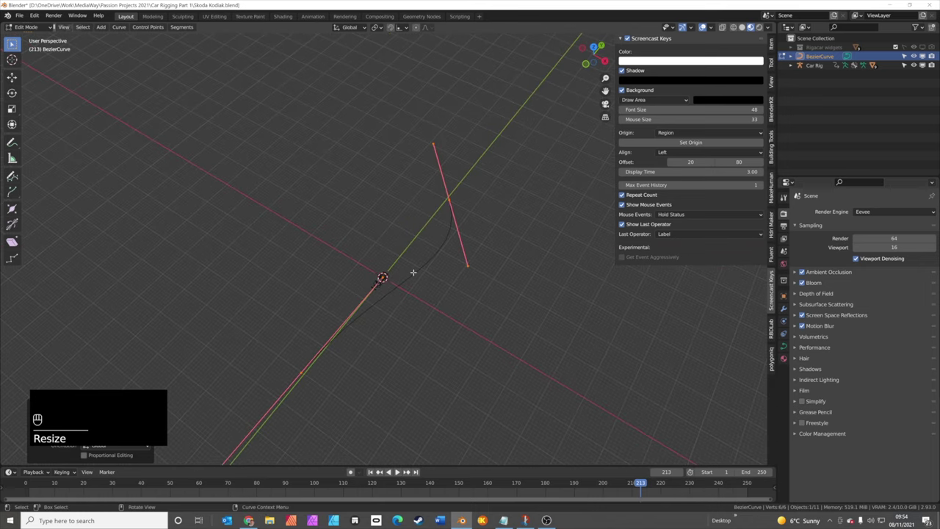
key(KP_7)
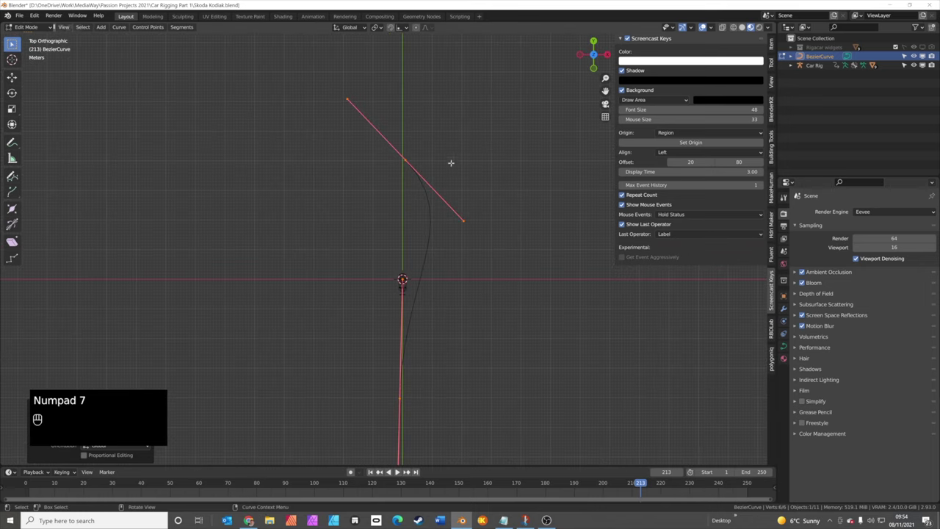
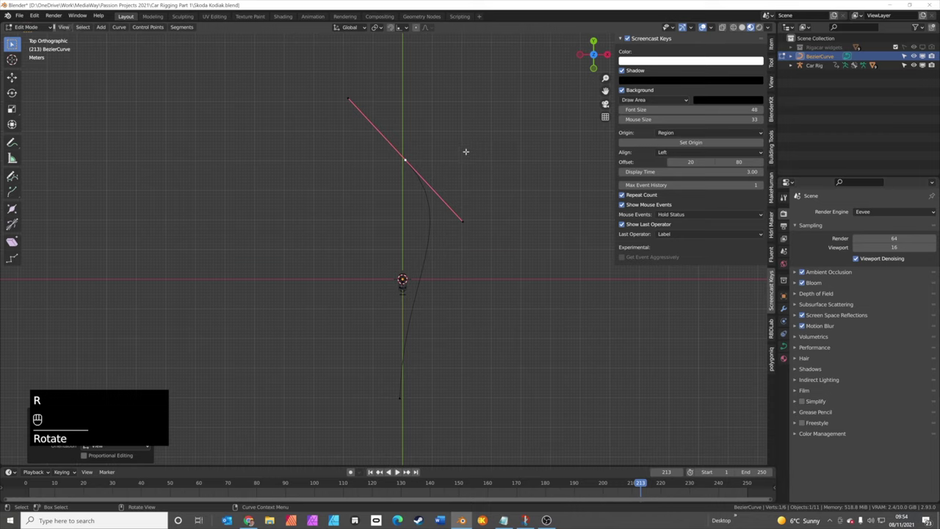
Step: Widen the bend, extrude a point below the car and shape the path into an S-bend, then leave Edit Mode
key(s)
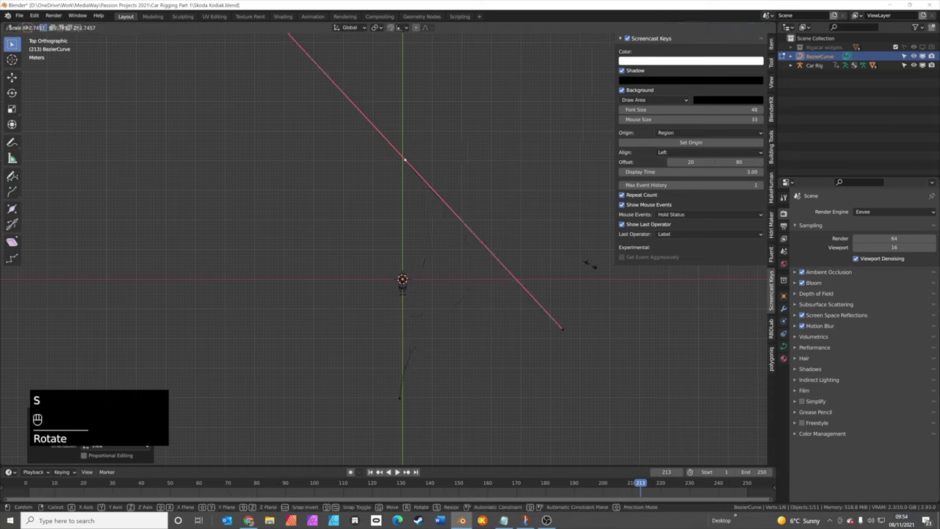
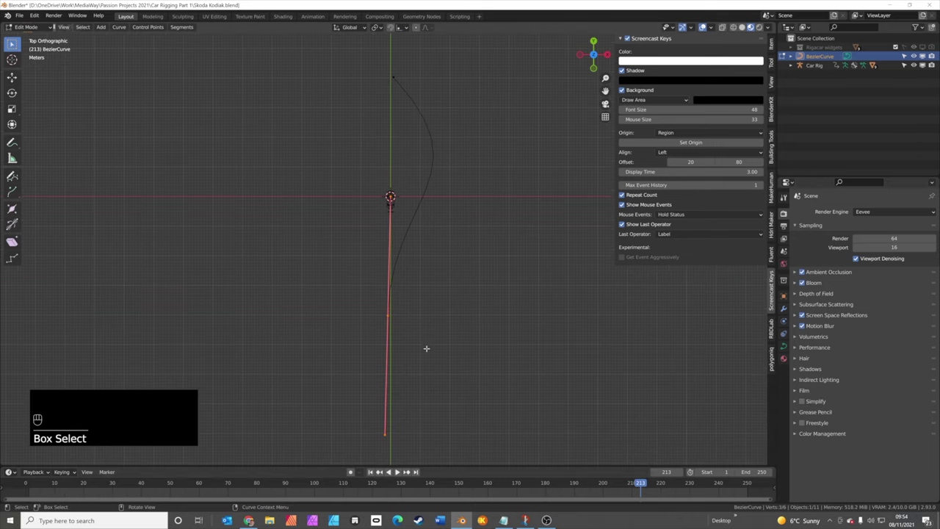
key(e)
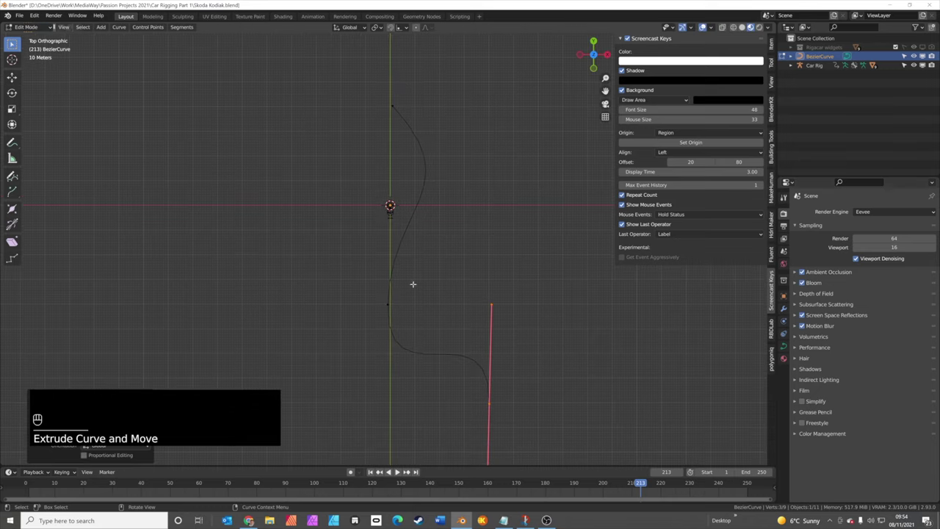
key(a)
key(s)
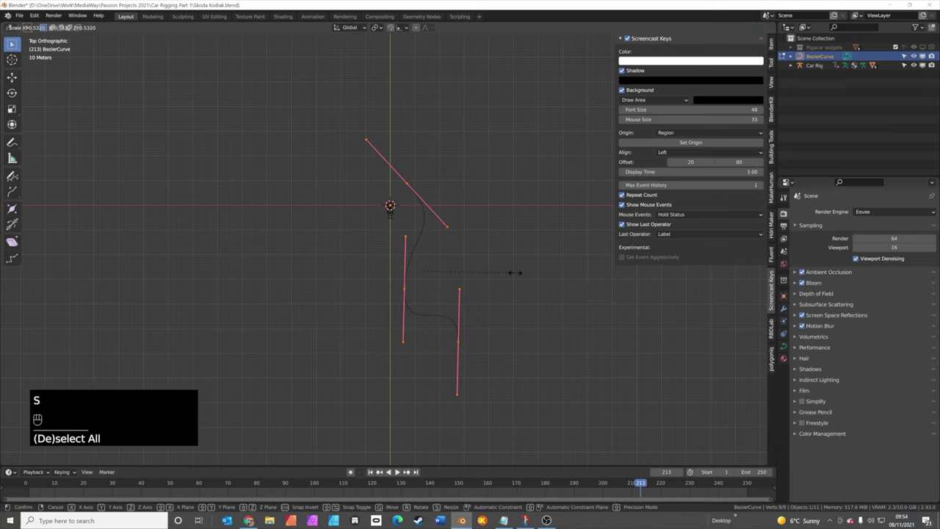
key(g)
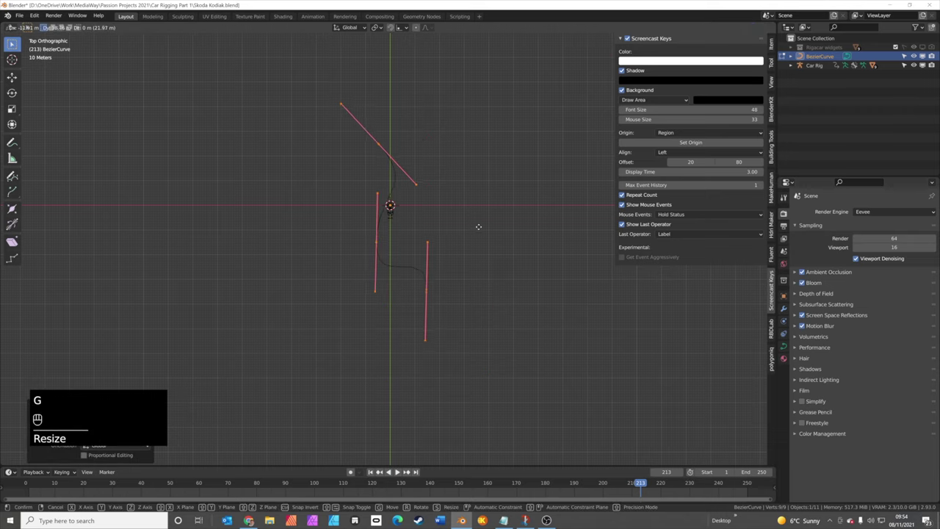
key(Tab)
Step: Set BezierCurve's Resolution Preview U to 100 so the path is smooth, then select the Car Rig
drag(484, 241, 462, 216)
middle_click(462, 217)
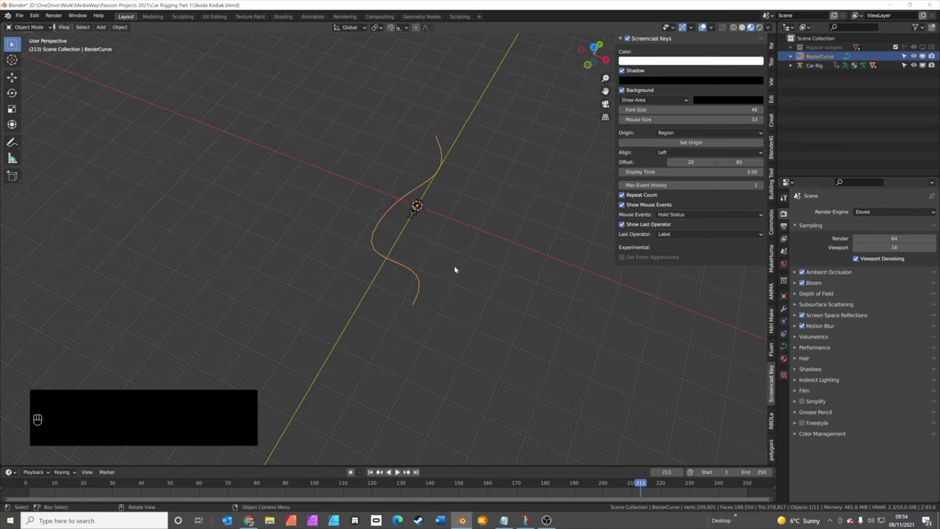
click(423, 277)
click(436, 270)
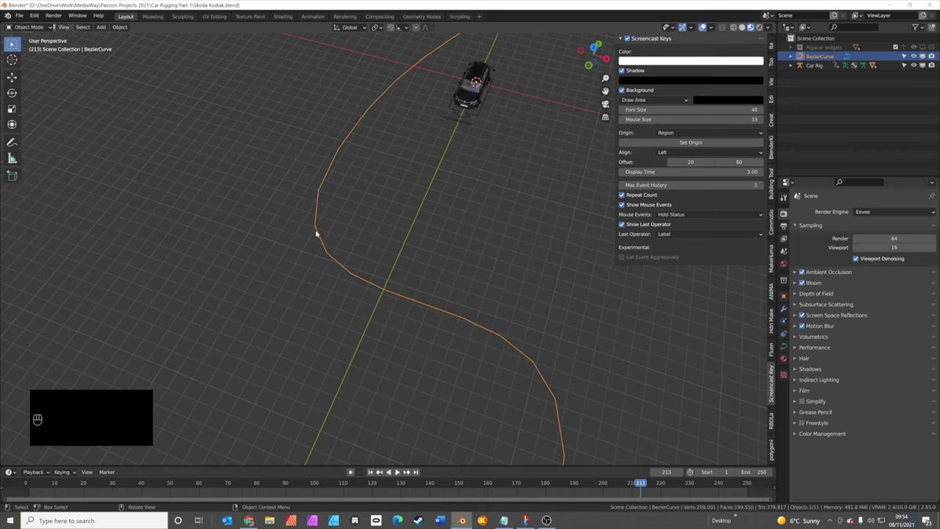
click(787, 346)
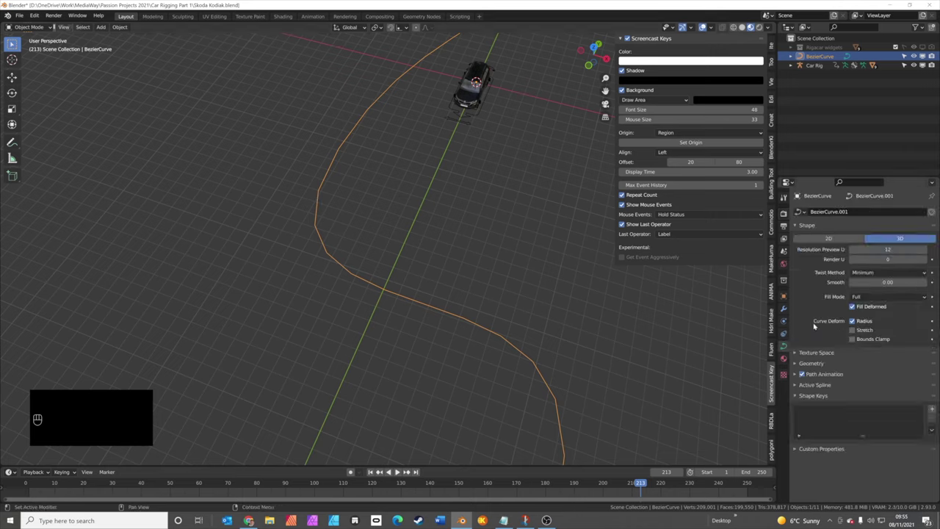
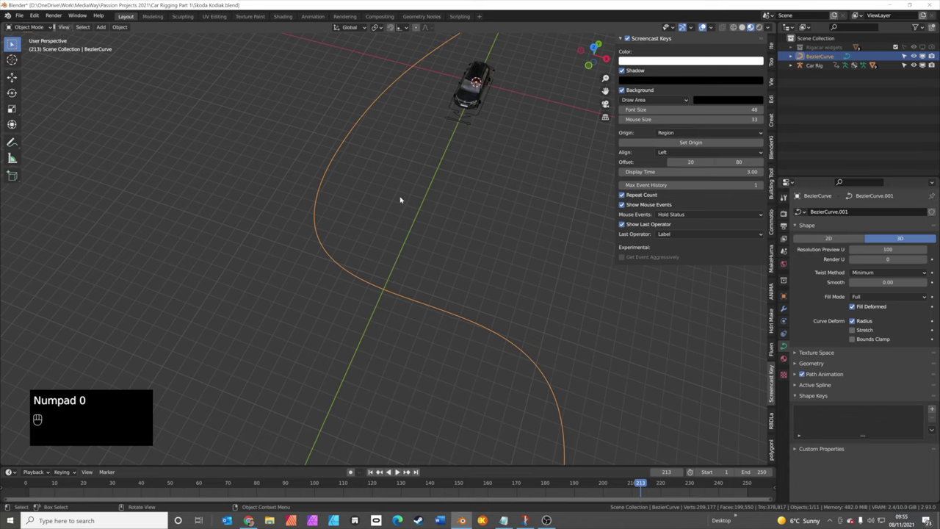
click(417, 177)
drag(442, 176, 37, 55)
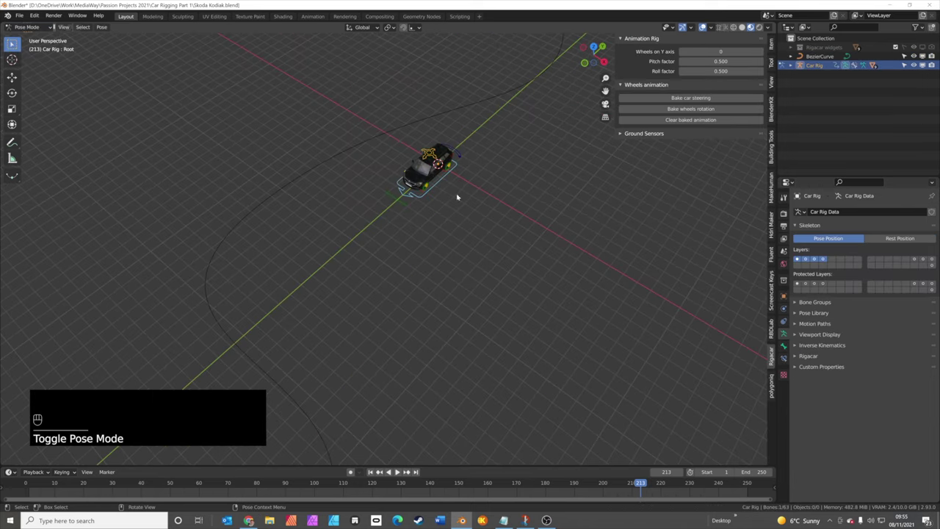
click(441, 178)
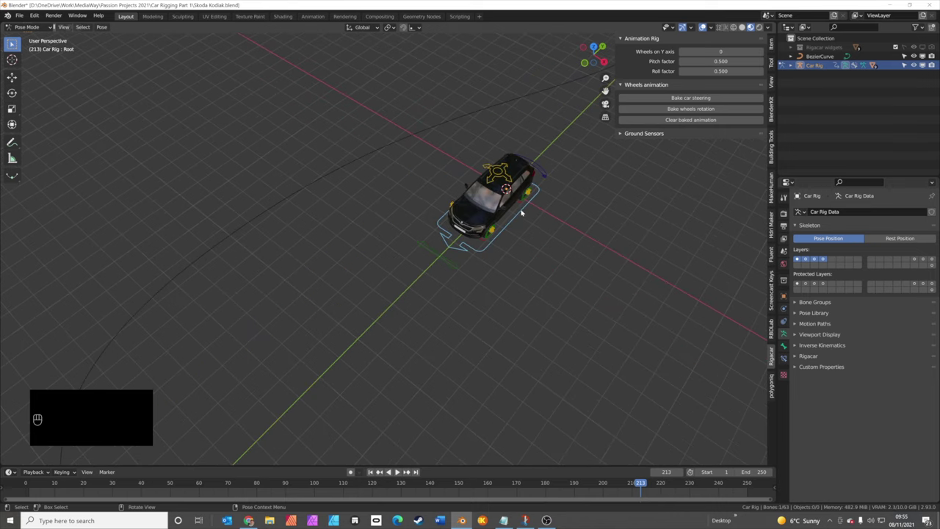
click(515, 215)
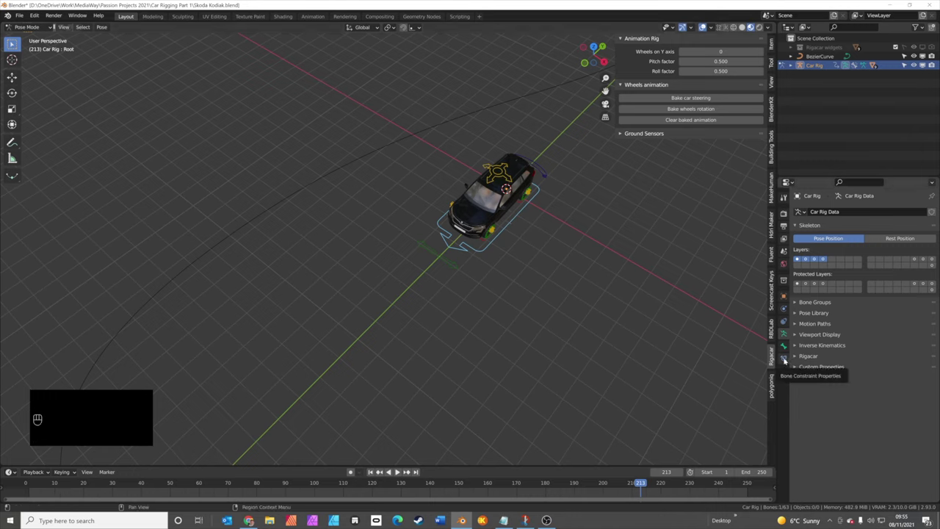
Step: Add a Follow Path bone constraint to the root bone with BezierCurve as its target
click(785, 357)
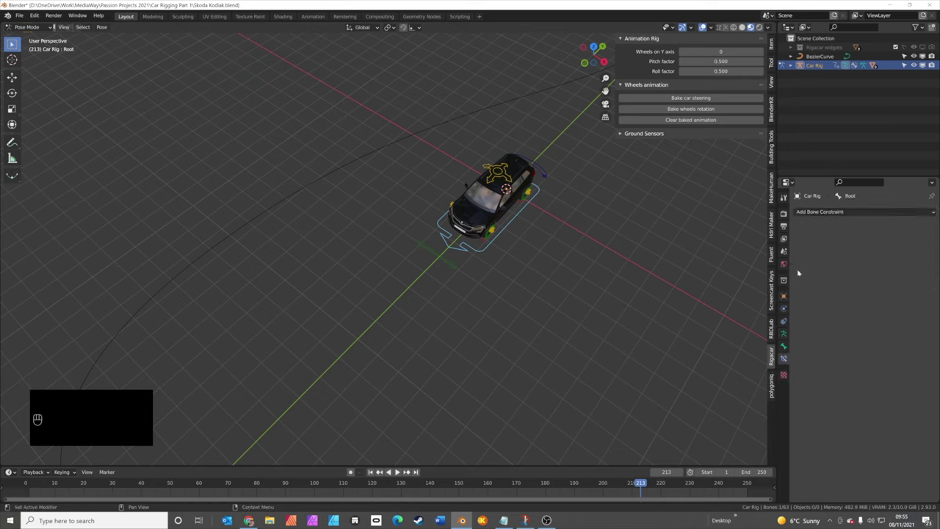
drag(849, 210, 910, 274)
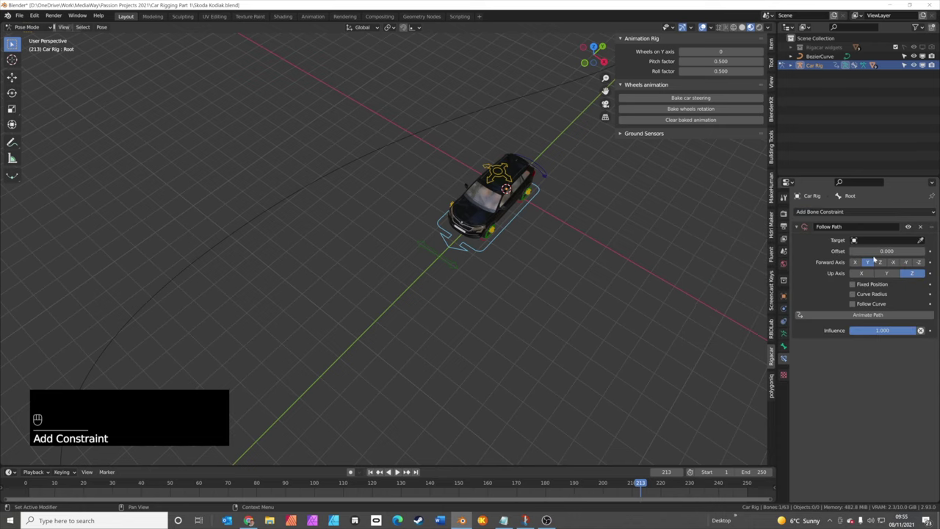
click(920, 238)
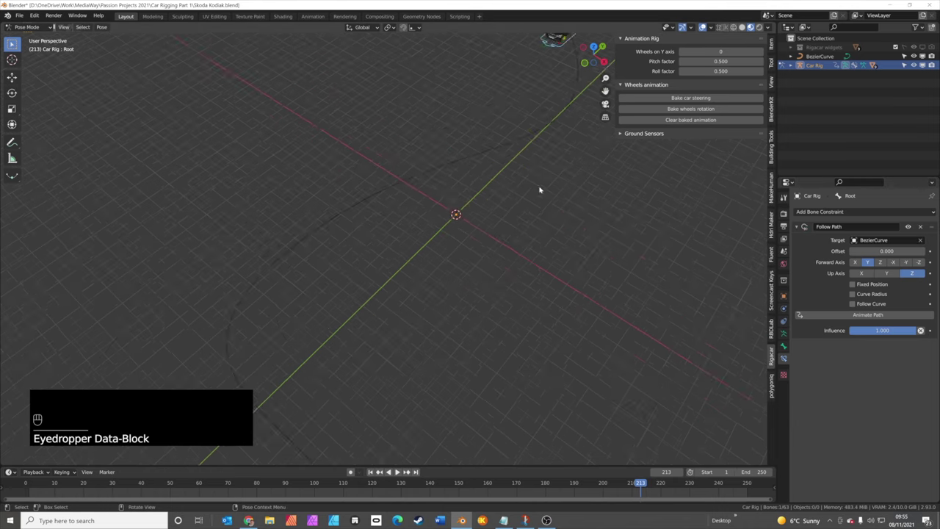
drag(538, 196, 597, 290)
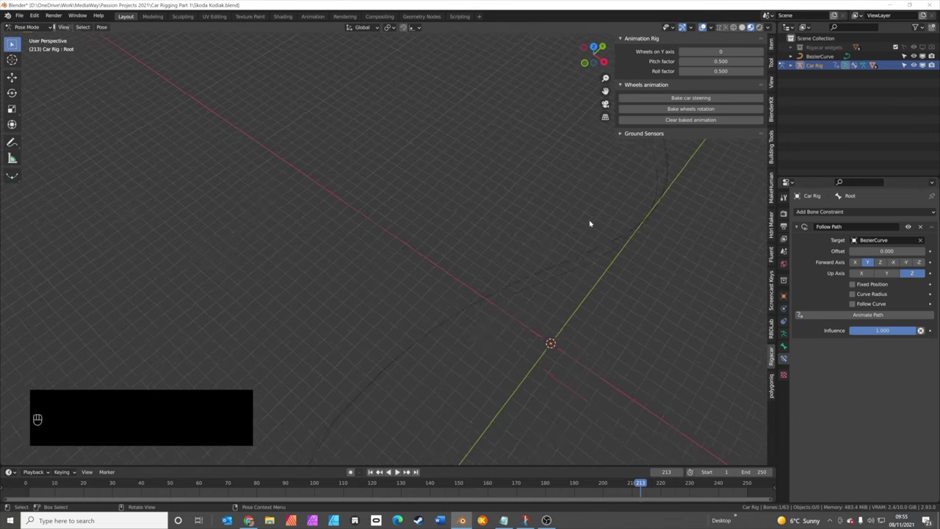
drag(557, 225, 397, 323)
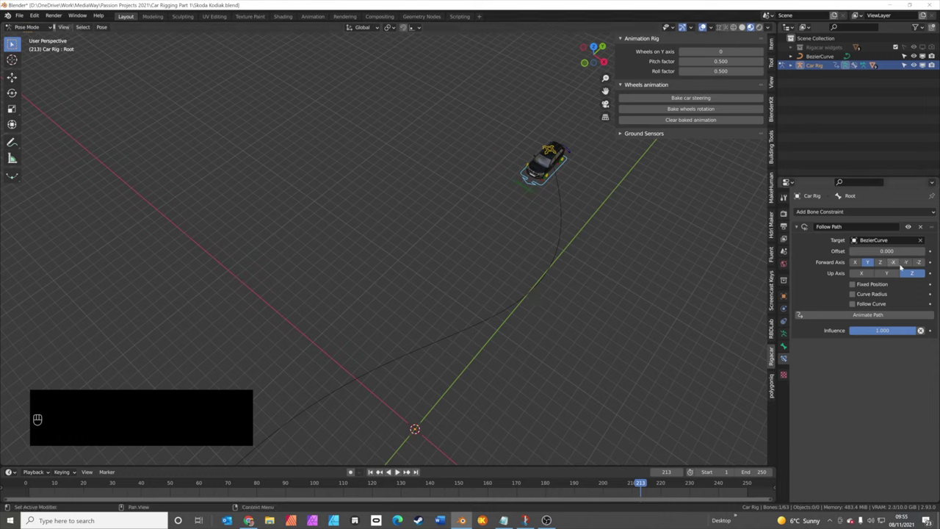
Step: Set Forward Axis to -Y and enable Fixed Position and Follow Curve, viewing the car on the whole path
click(907, 261)
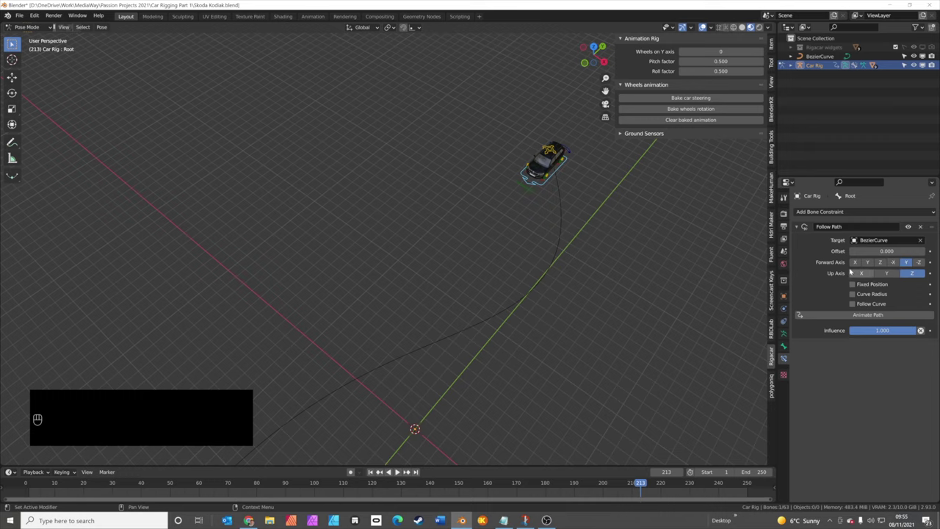
click(853, 281)
click(856, 303)
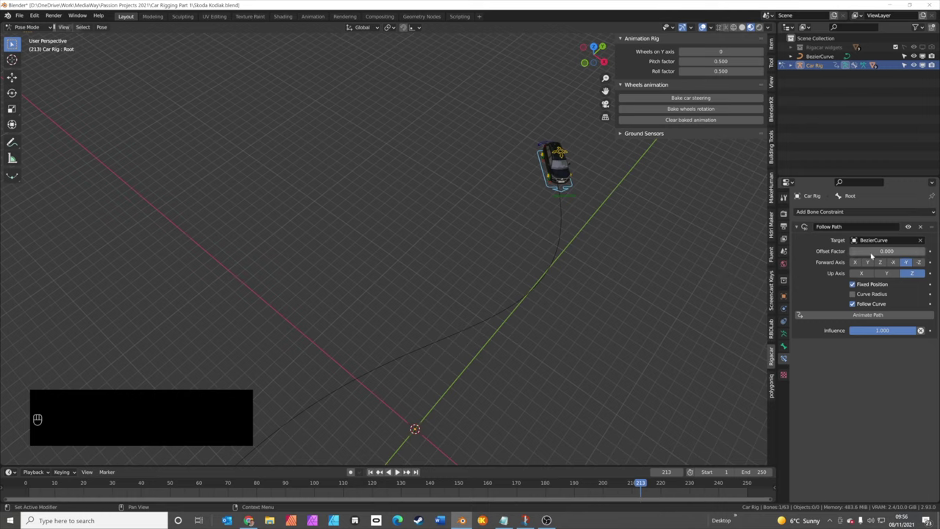
drag(873, 249, 771, 256)
drag(586, 305, 587, 231)
drag(510, 302, 511, 261)
drag(495, 280, 508, 242)
middle_click(504, 297)
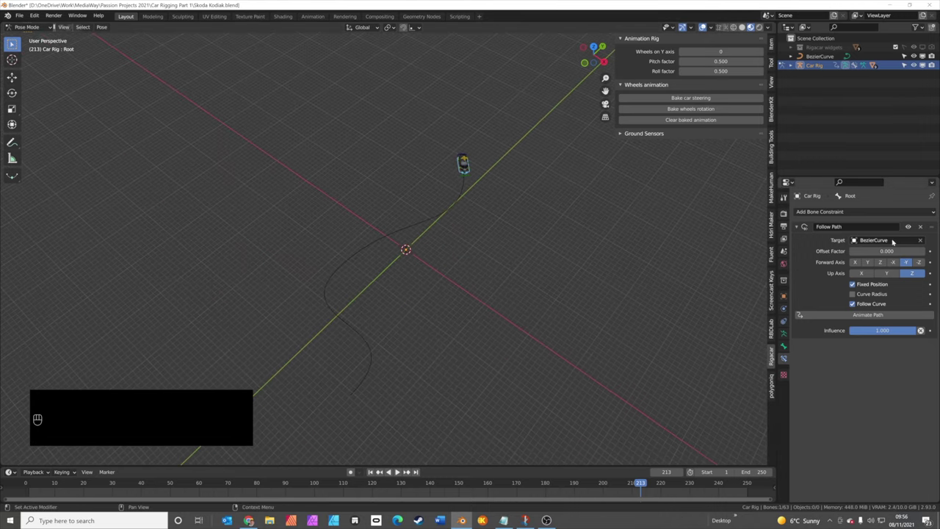
Step: Keyframe the Follow Path Offset Factor at 0 on frame 1
click(397, 467)
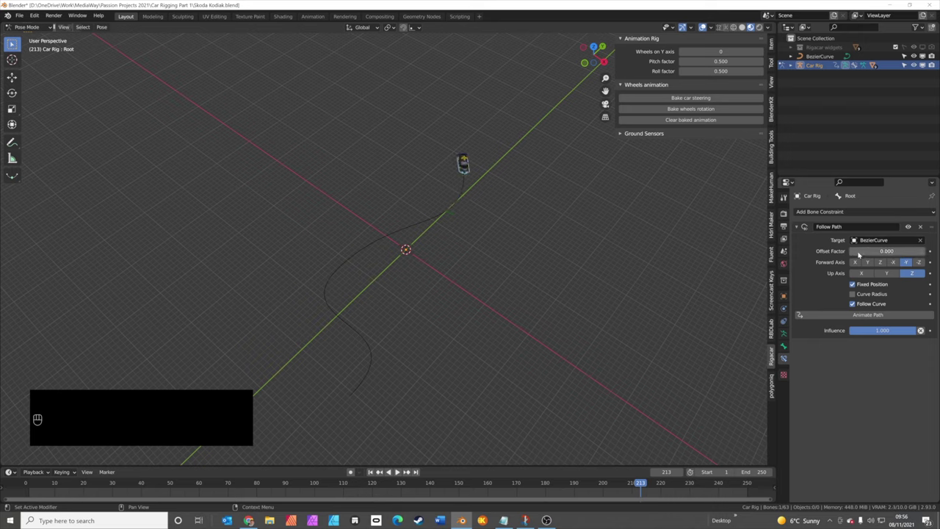
click(37, 481)
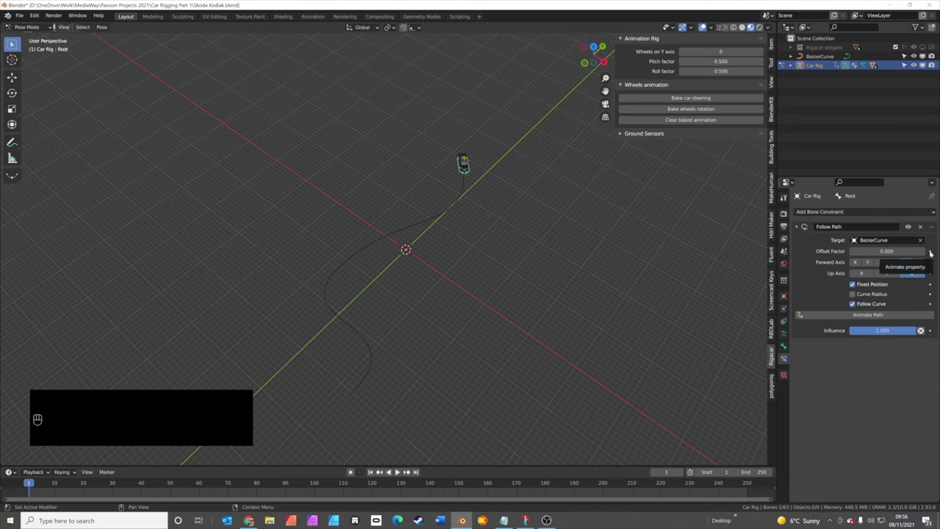
click(397, 467)
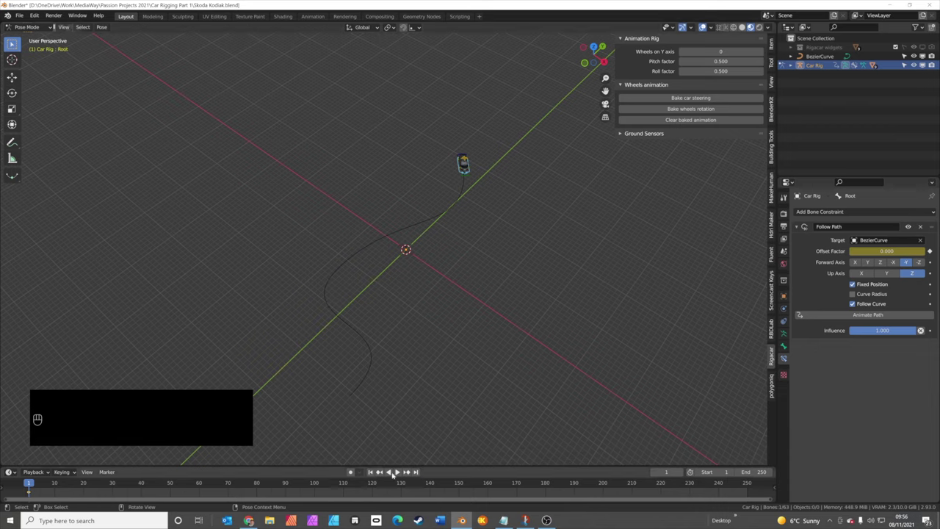
Step: Keyframe Offset Factor 1 on frame 250 so the car reaches the path's end
drag(418, 477, 748, 467)
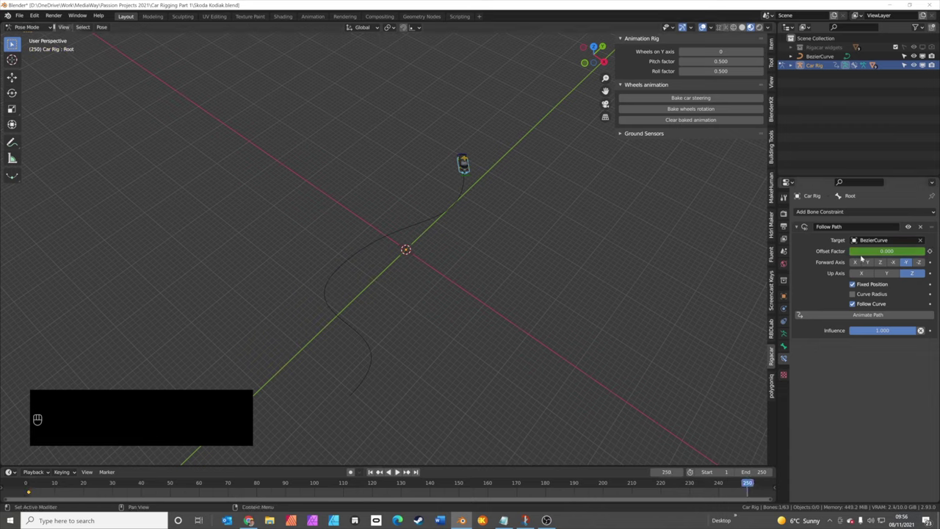
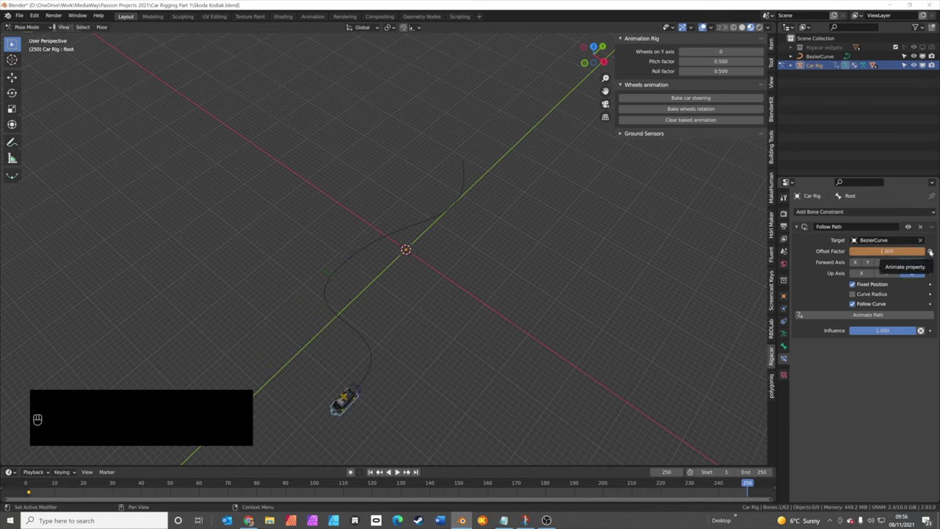
click(931, 248)
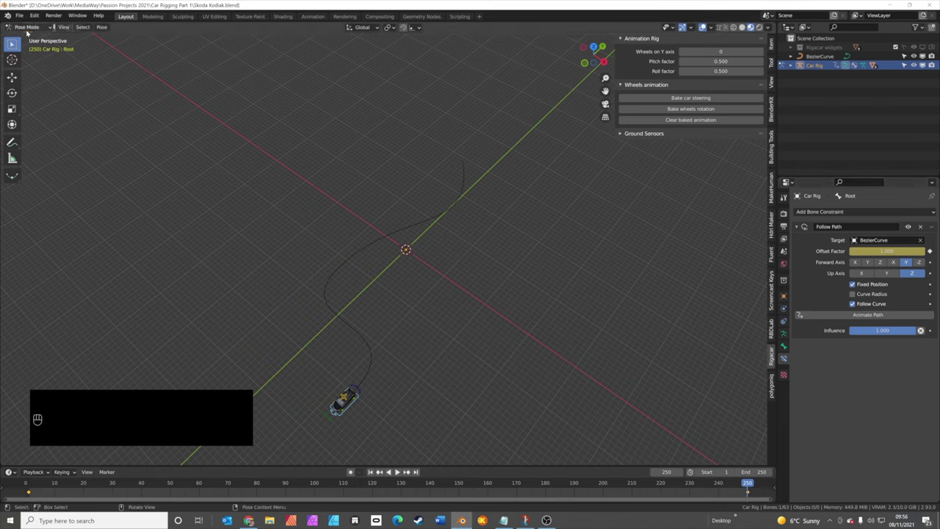
Step: Return to Object Mode and play the animation to watch the car drive the S-bend
drag(29, 27, 34, 36)
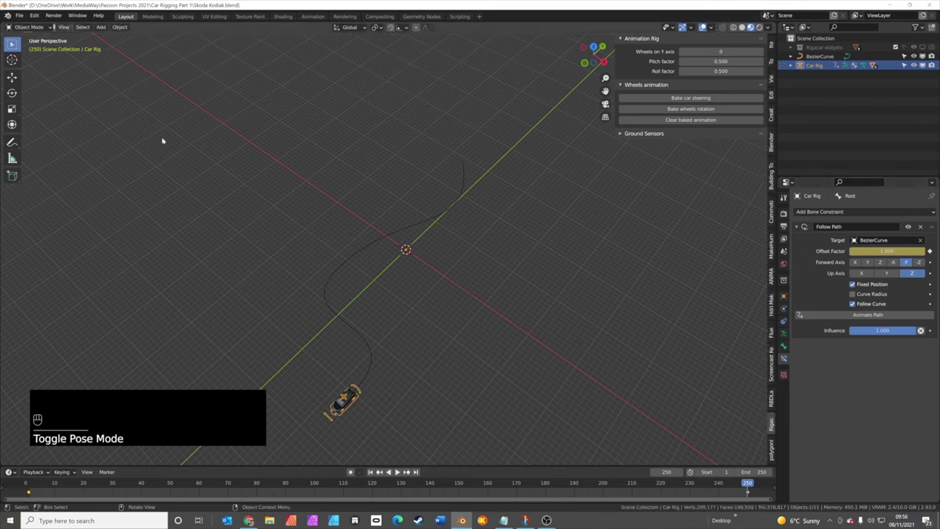
click(396, 472)
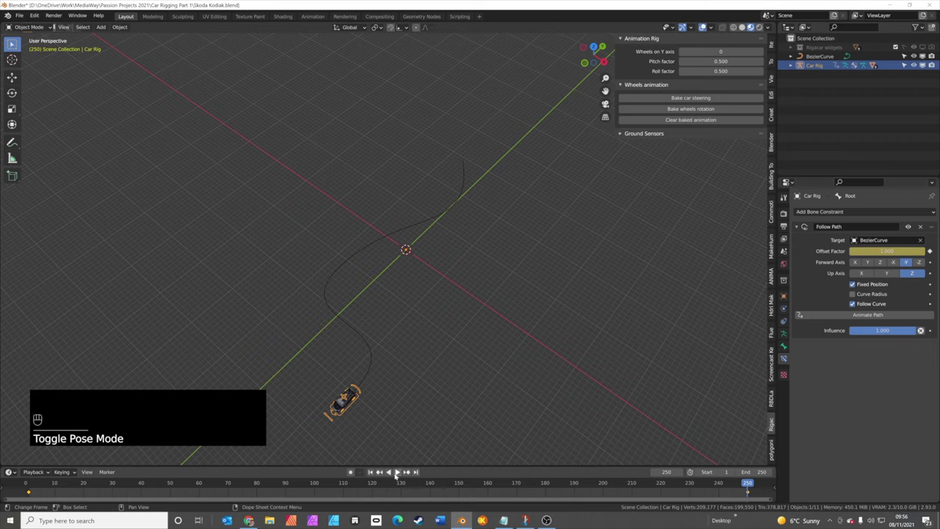
click(396, 472)
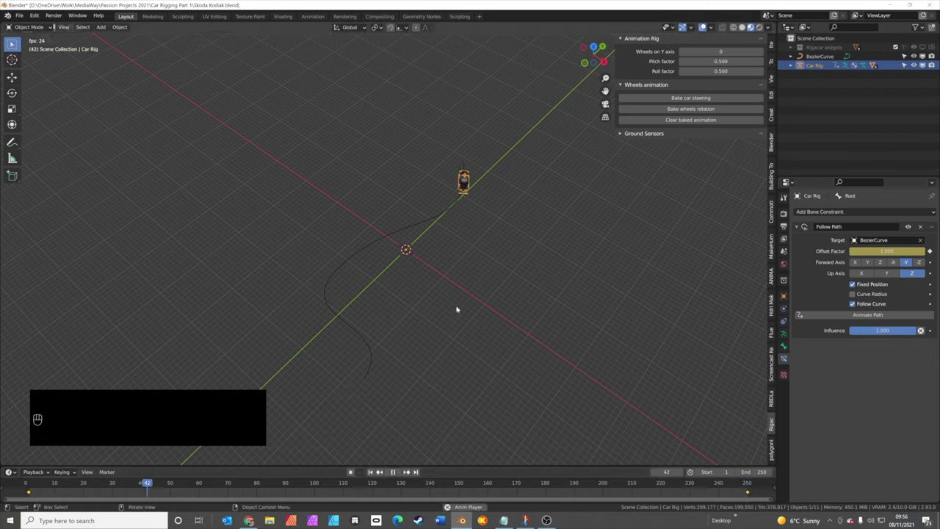
drag(428, 289, 418, 268)
drag(331, 321, 507, 219)
key(space)
Step: Stop near frame 115 and select the Car Rig from a side angle
drag(362, 486, 358, 483)
click(482, 286)
middle_click(481, 282)
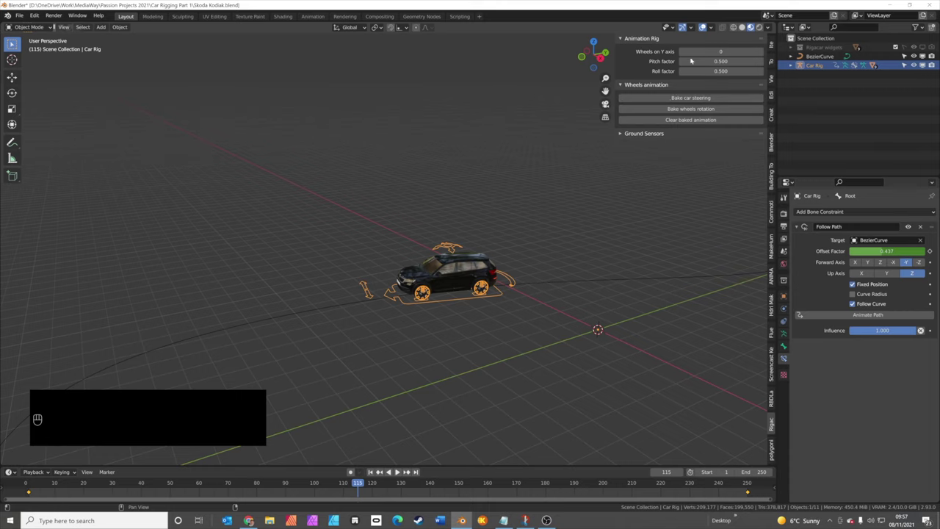
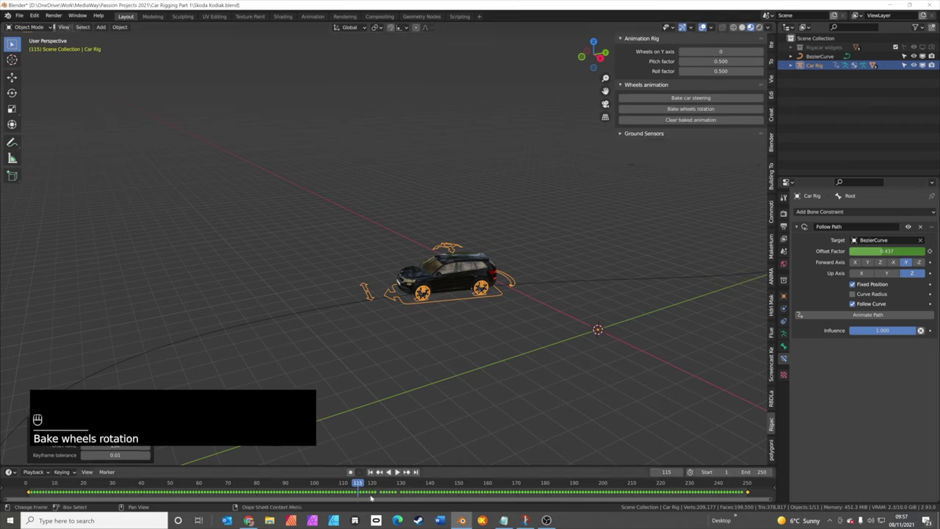
Step: Frame the car from its side and replay its drive along the curve
click(357, 481)
middle_click(364, 481)
click(366, 481)
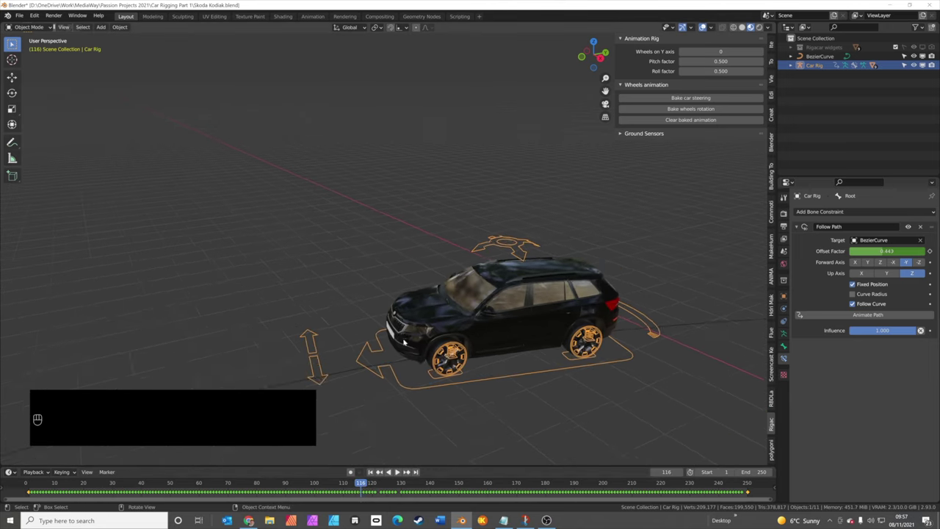
drag(457, 369, 475, 320)
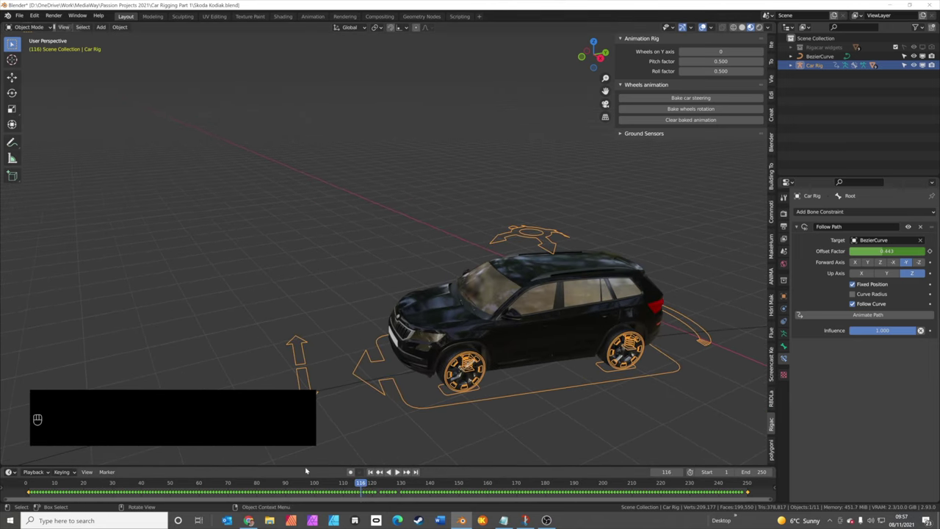
drag(171, 482, 12, 516)
key(KP_Decimal)
drag(31, 479, 49, 471)
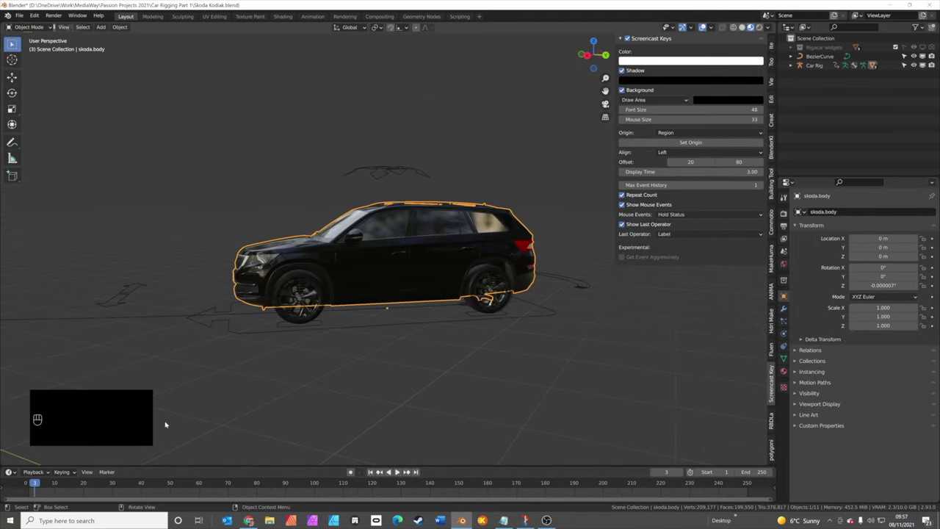
drag(340, 376, 369, 383)
key(space)
key(space)
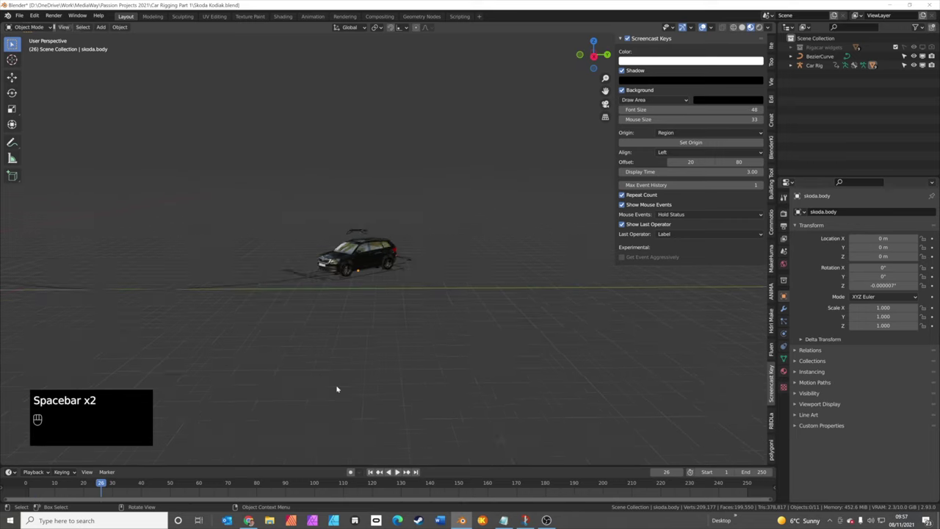
Step: Replay the drive over the whole path, then bring up Save As for a new file name
drag(327, 375, 352, 389)
drag(351, 388, 356, 399)
key(space)
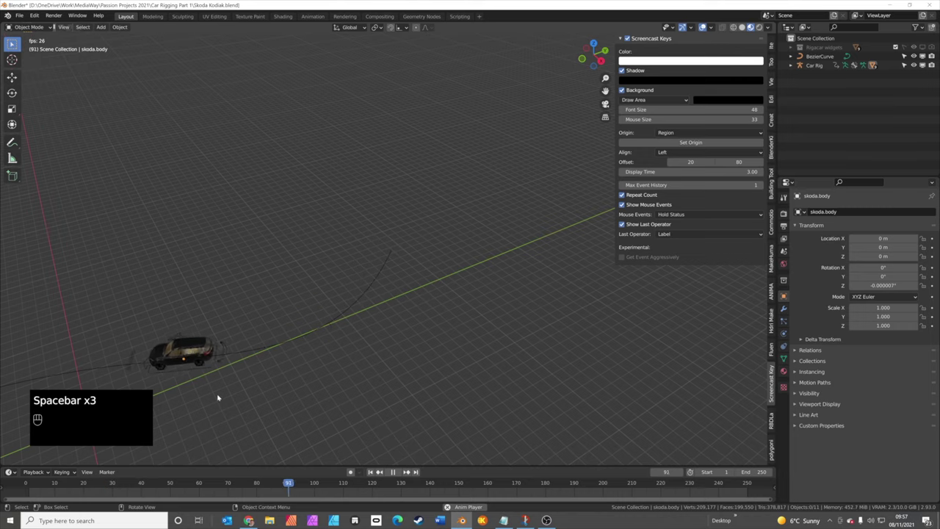
key(space)
drag(213, 384, 525, 290)
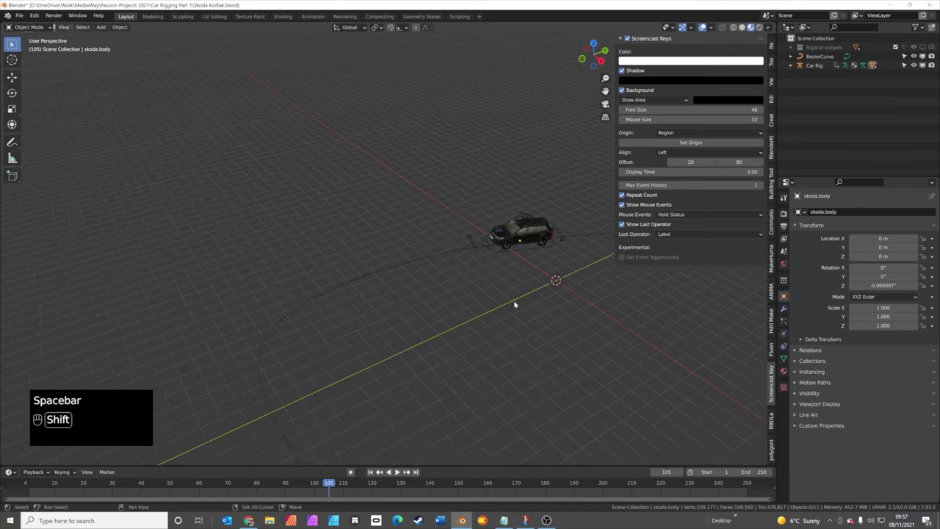
drag(498, 322, 528, 303)
drag(491, 262, 407, 298)
middle_click(416, 287)
key(space)
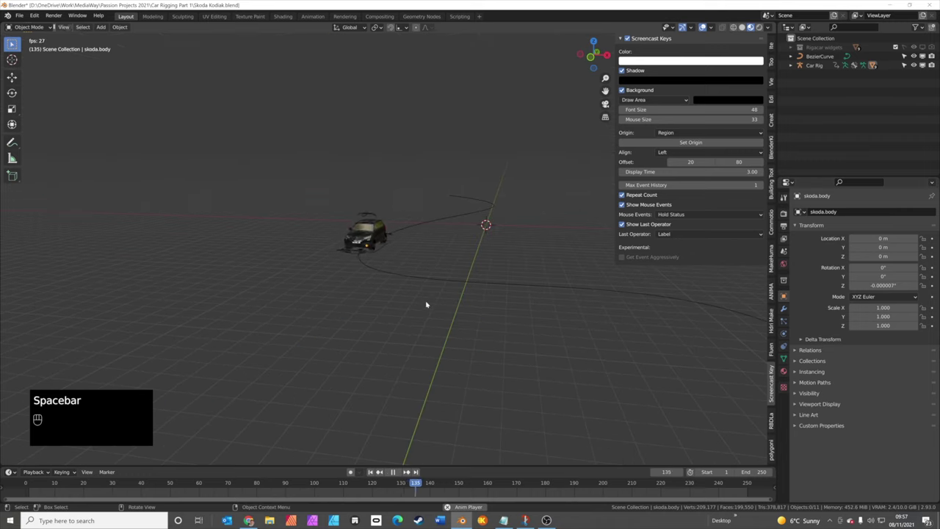
key(space)
key(space)
Step: Save the project as Skoda Kodiak Finished.blend
key(space)
drag(436, 481, 461, 440)
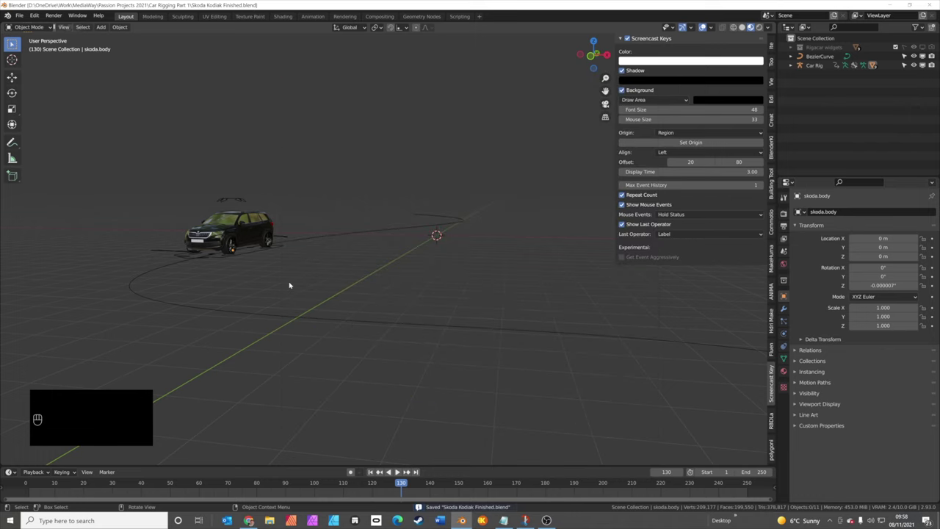
middle_click(287, 280)
click(290, 286)
Step: Select the Car Rig and zoom out to view it on the whole BezierCurve path
click(318, 269)
click(279, 244)
click(280, 244)
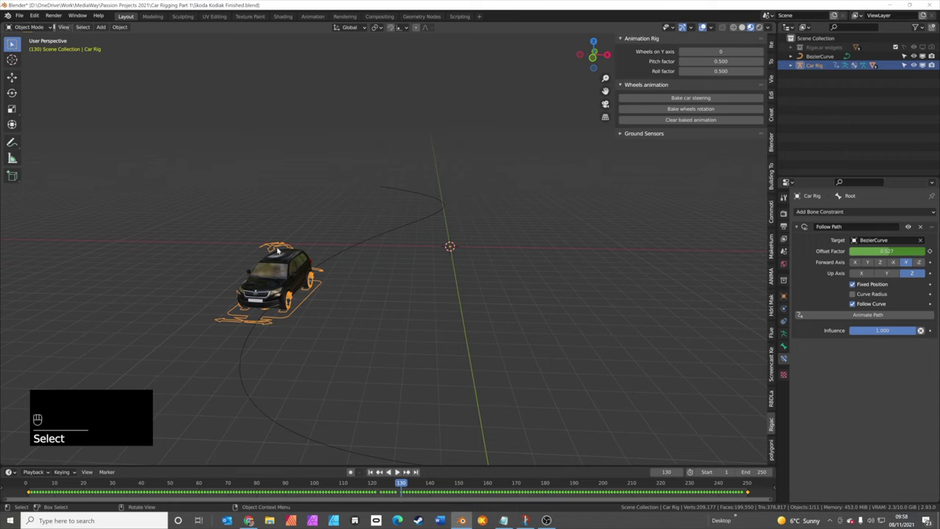
drag(322, 321, 310, 317)
middle_click(370, 314)
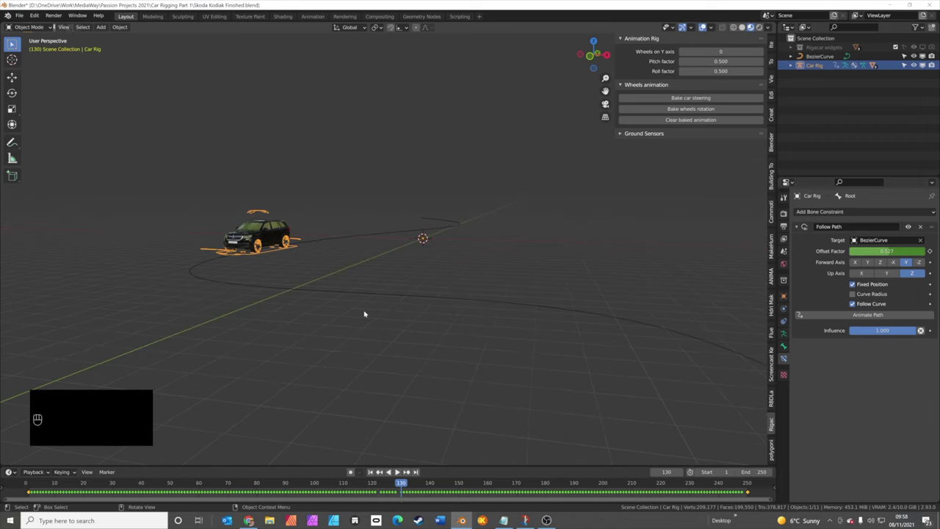